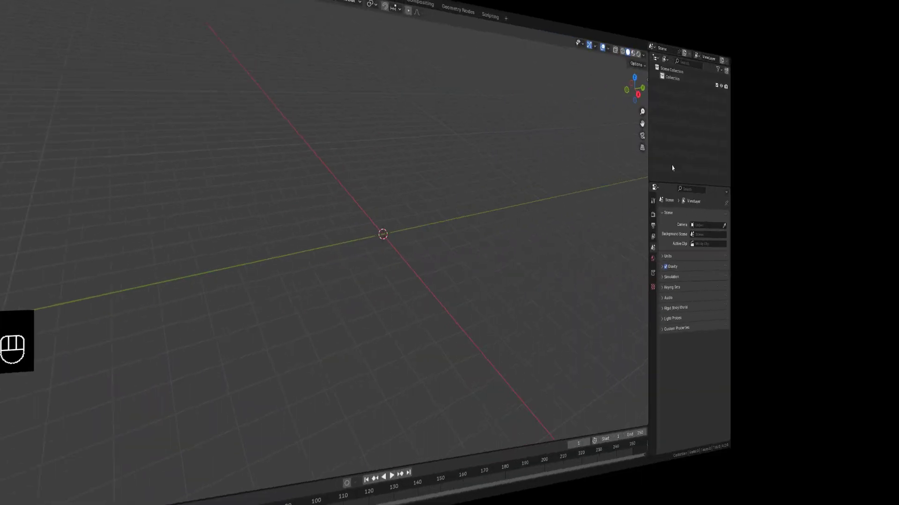
Add a mesh plane, scale it up about eightfold and apply its scale
middle_click(471, 213)
middle_click(473, 213)
key(shift+a)
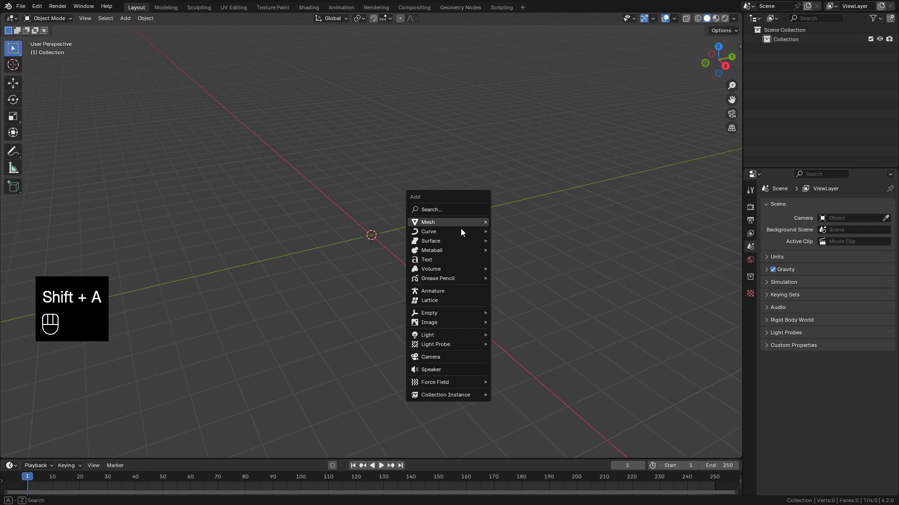
key(s)
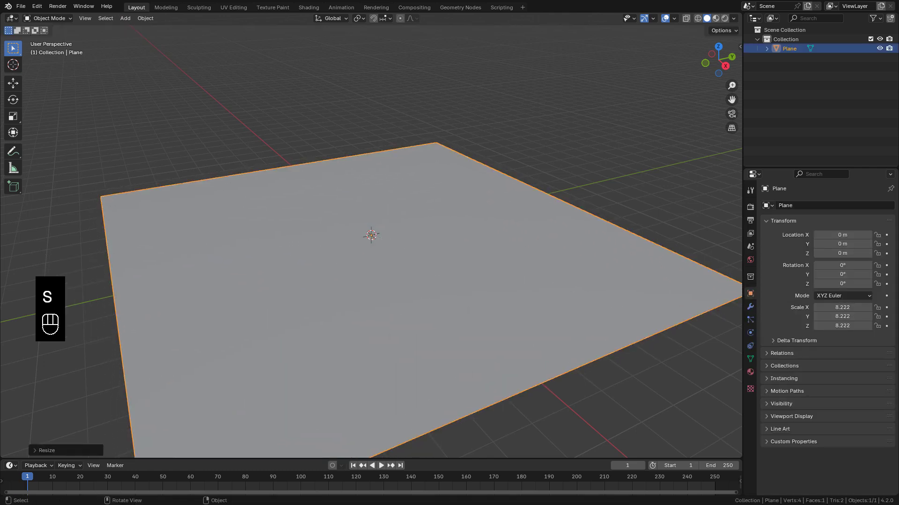
drag(532, 238, 550, 231)
key(ctrl+a)
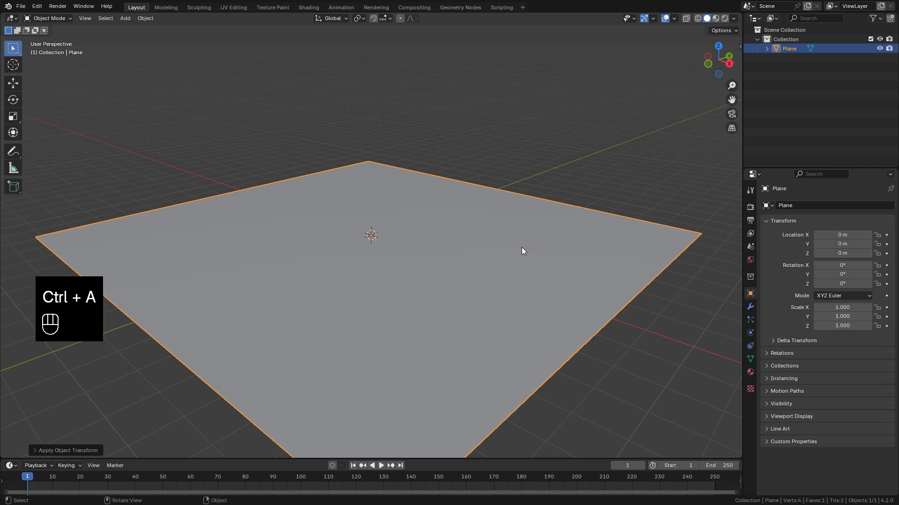
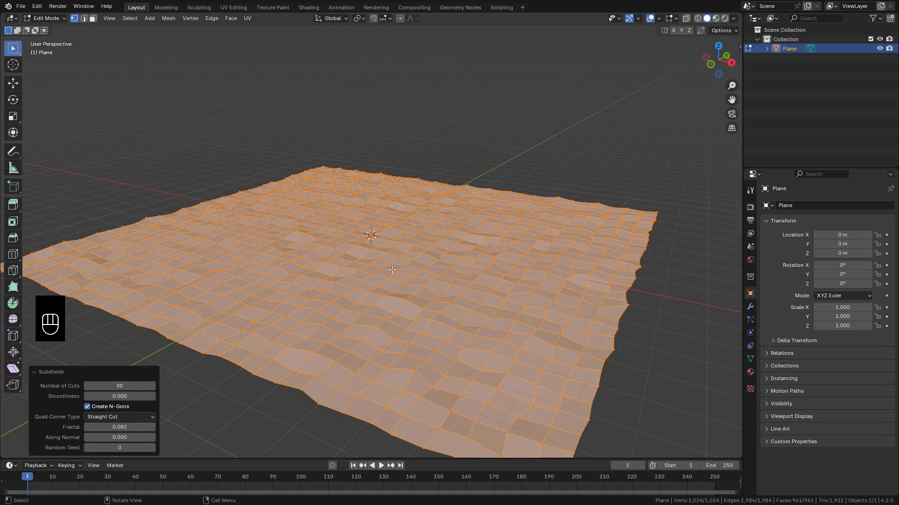
Return to Object Mode, shade the bumpy terrain smooth and pull the view back
key(Tab)
click(395, 273)
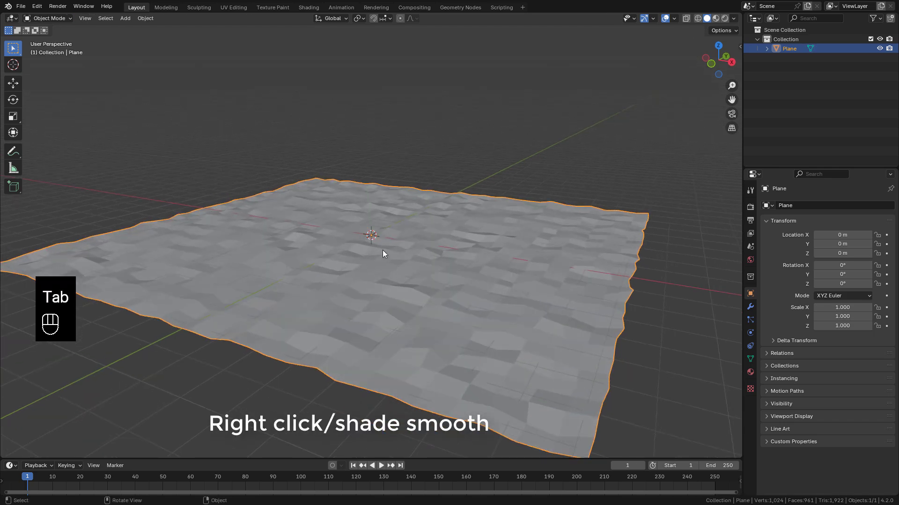
click(380, 258)
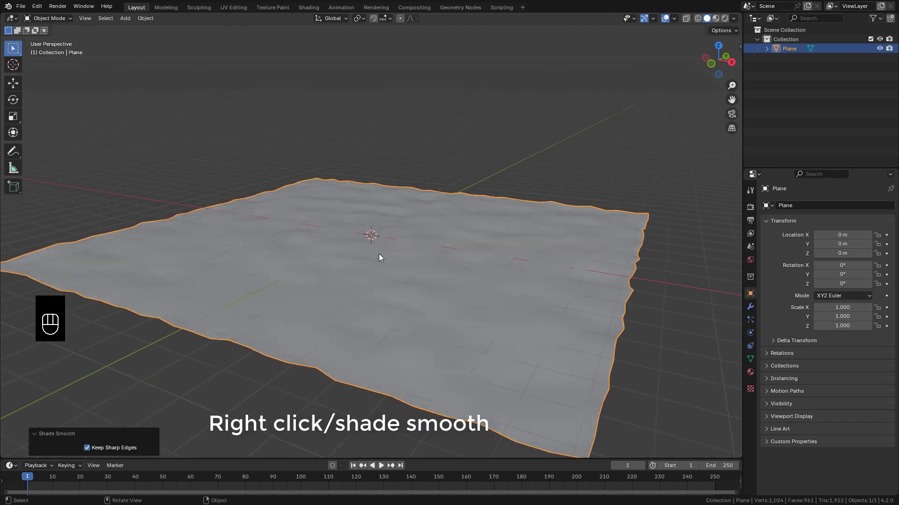
click(402, 253)
middle_click(424, 250)
drag(502, 304, 452, 264)
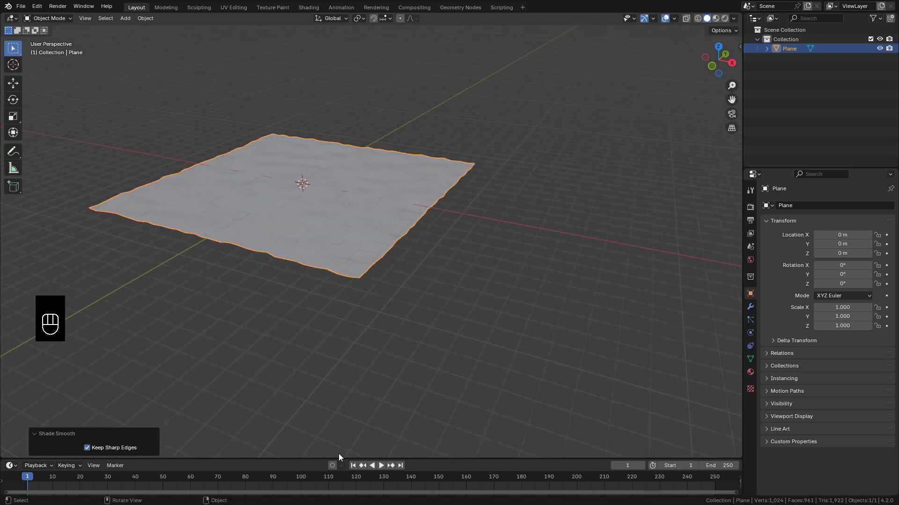
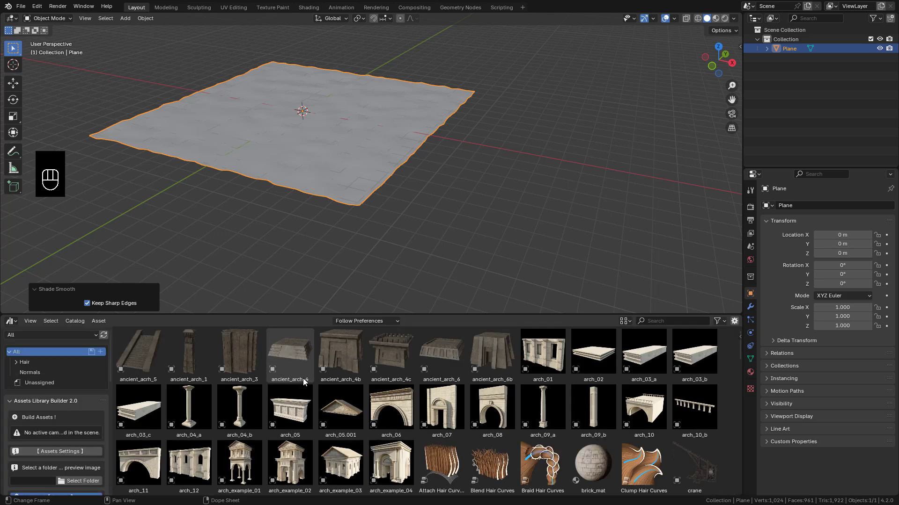
Drag grass, flower, plant and rock assets from the Asset Browser and apply the rocks' scale
drag(84, 339, 70, 456)
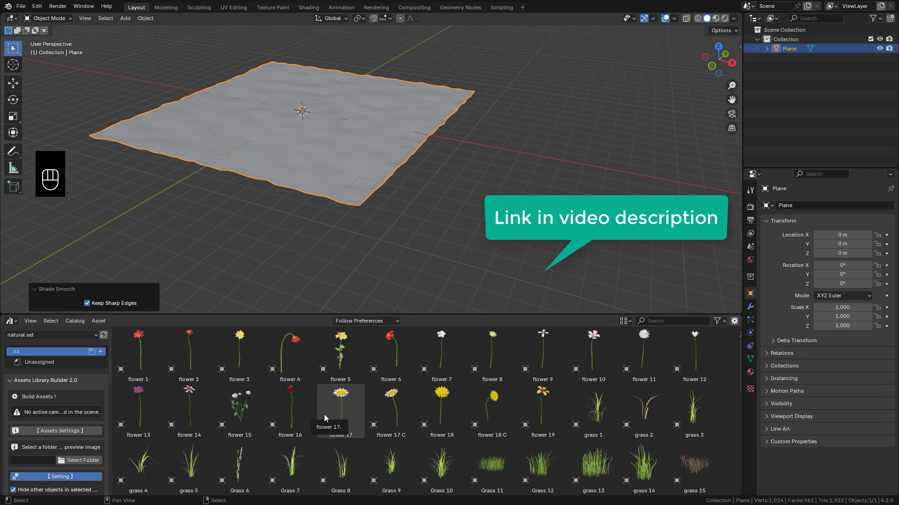
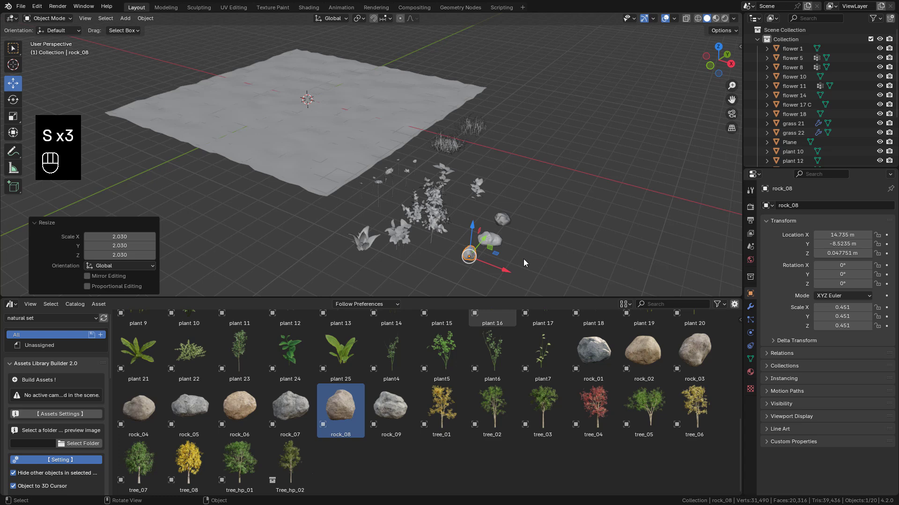
drag(463, 220, 538, 284)
key(ctrl+a)
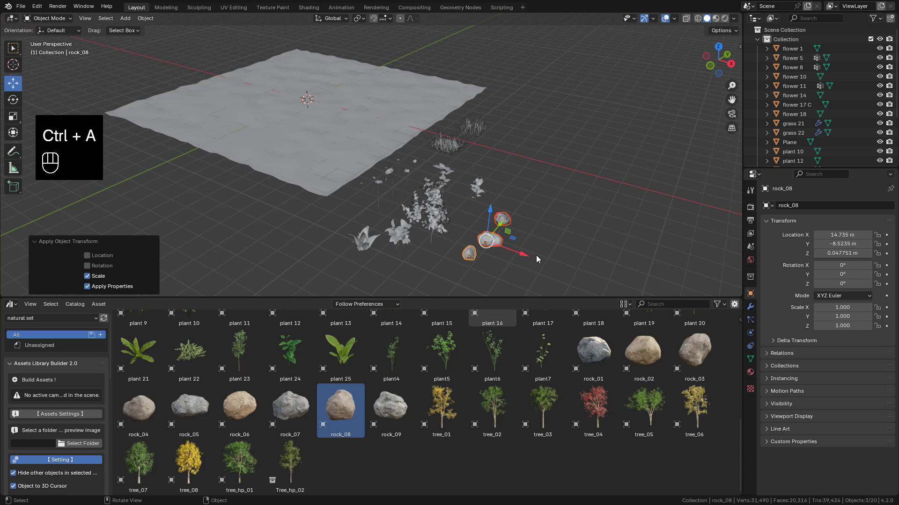
Move the grass, flowers, plants and rocks each into their own new collection
drag(411, 140, 456, 192)
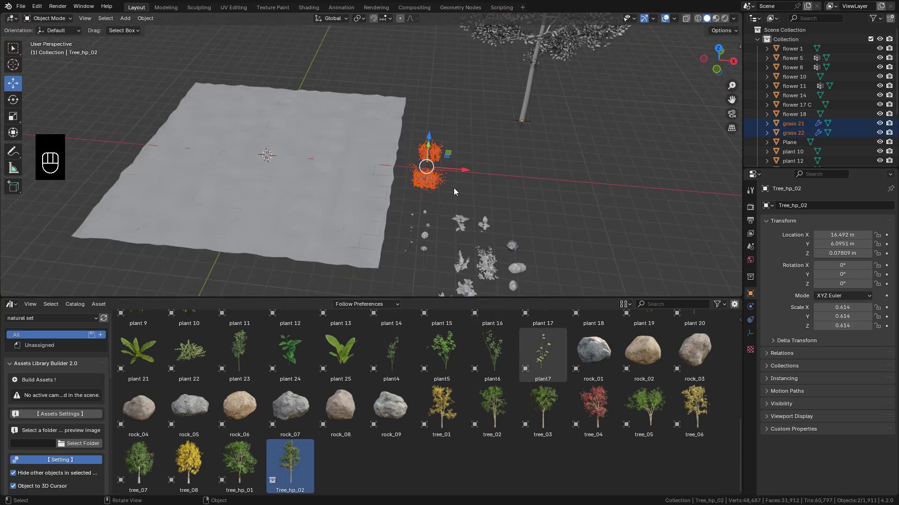
key(m)
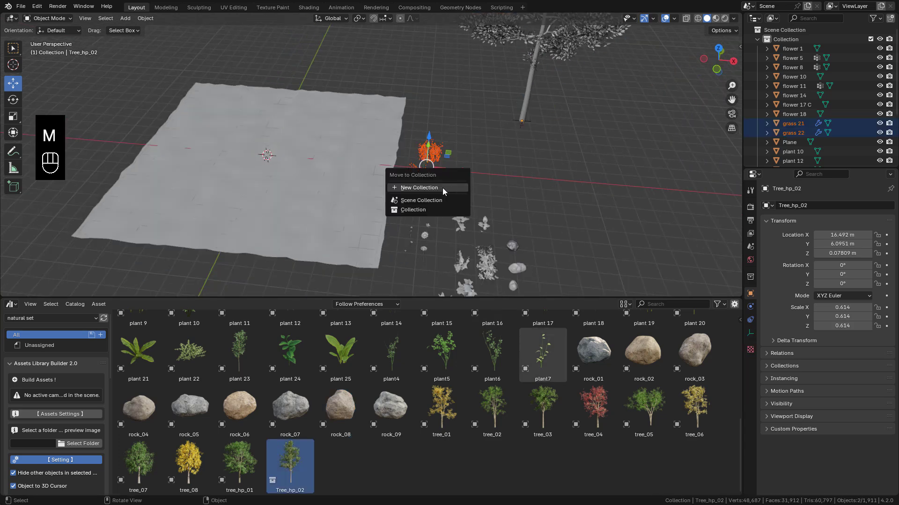
key(s)
drag(402, 223, 433, 273)
key(m)
key(KP_Enter)
middle_click(570, 193)
click(420, 155)
key(m)
key(KP_Enter)
drag(527, 249, 483, 174)
key(m)
key(Return)
Hide the grass, flowers, plants and rocks collections in the Outliner
click(760, 46)
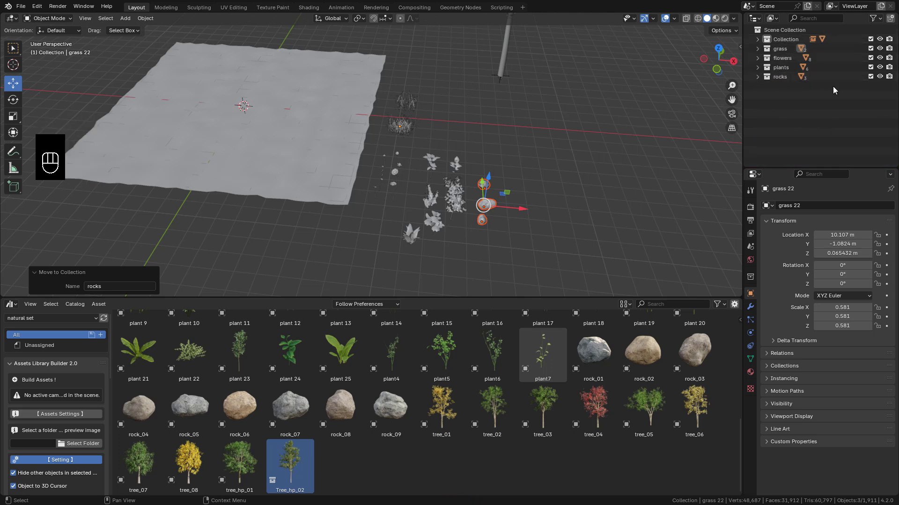
click(883, 81)
click(886, 72)
click(883, 63)
click(883, 51)
drag(496, 85, 492, 107)
middle_click(457, 128)
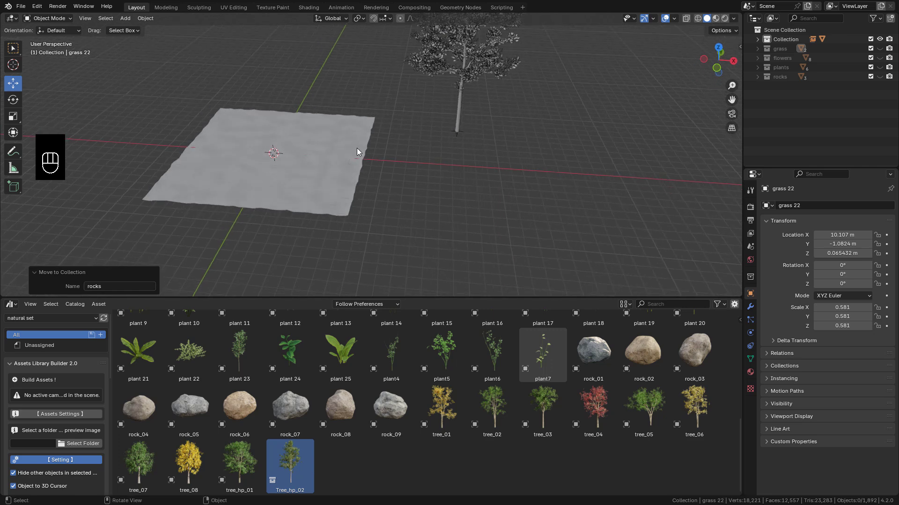
drag(310, 163, 332, 169)
Enlarge the terrain with applied scale and move the tree into a new 'tree' collection
key(s)
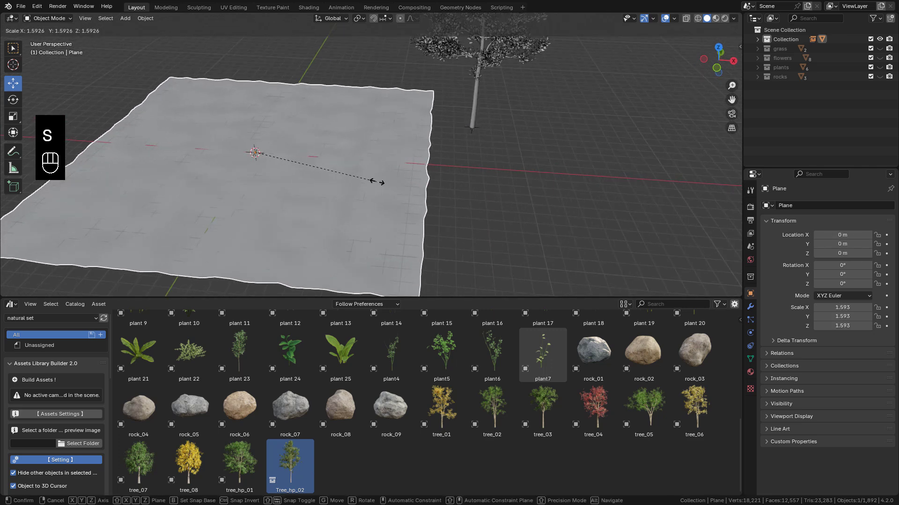
key(ctrl+a)
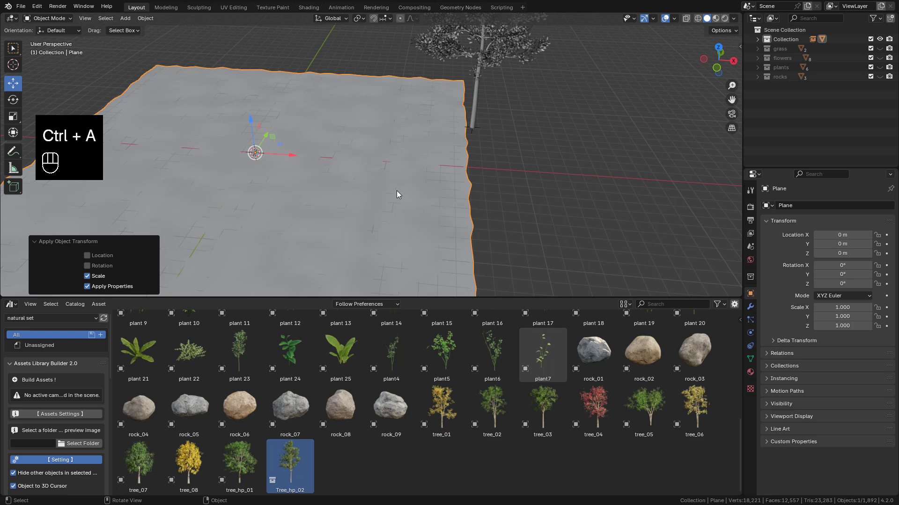
click(483, 222)
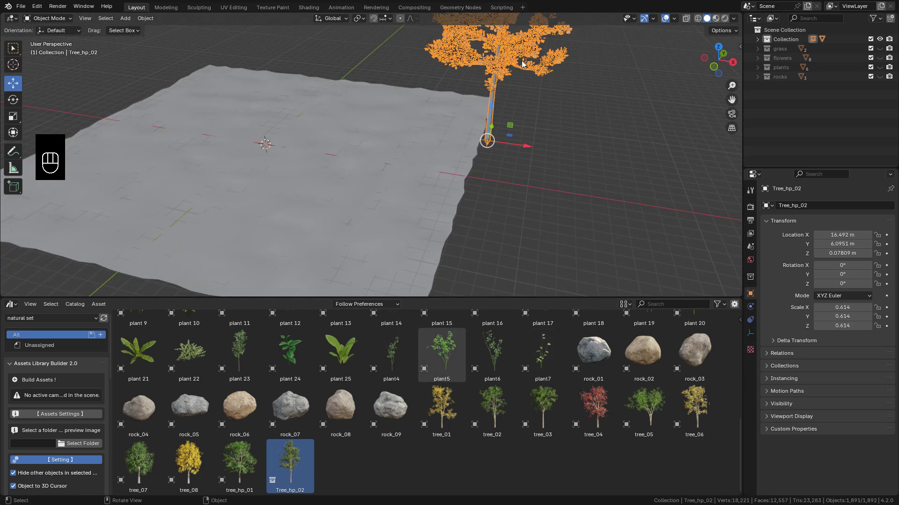
click(514, 145)
key(m)
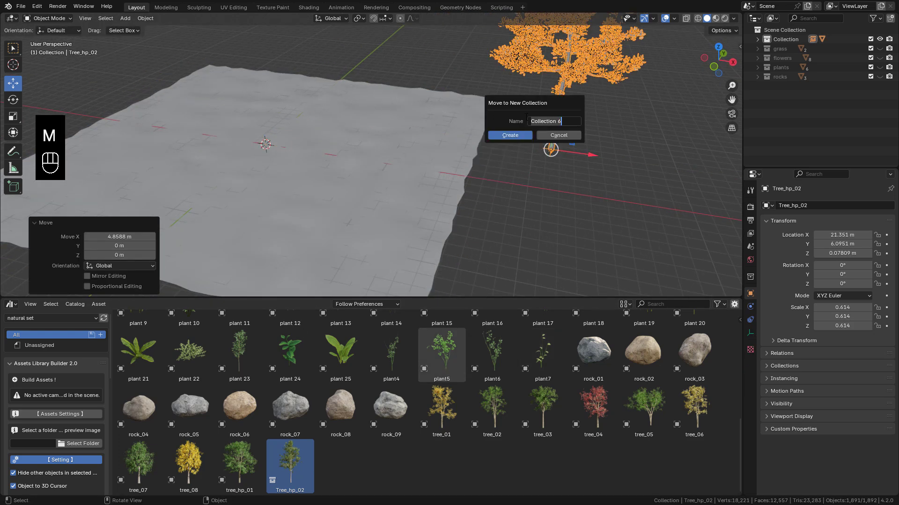
key(e)
key(Return)
click(881, 91)
Give the terrain the mossy dirt ground material from the asset library
middle_click(449, 191)
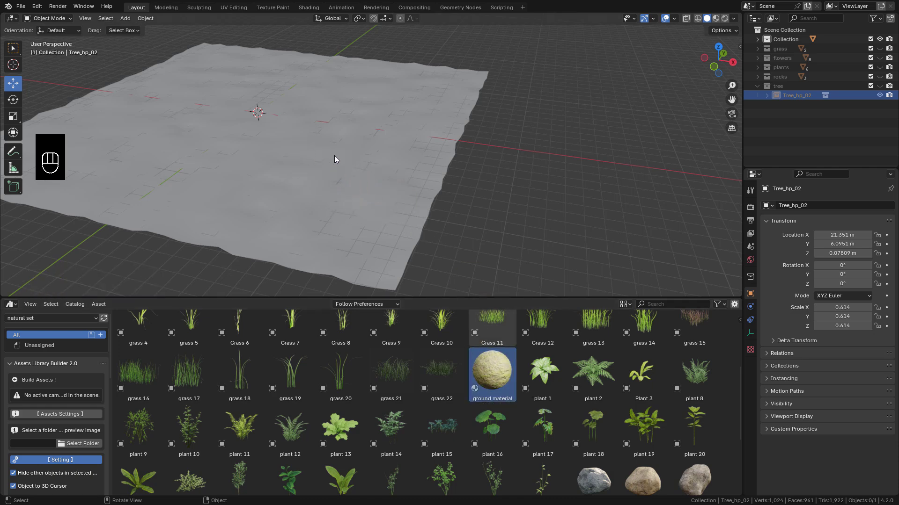
click(463, 139)
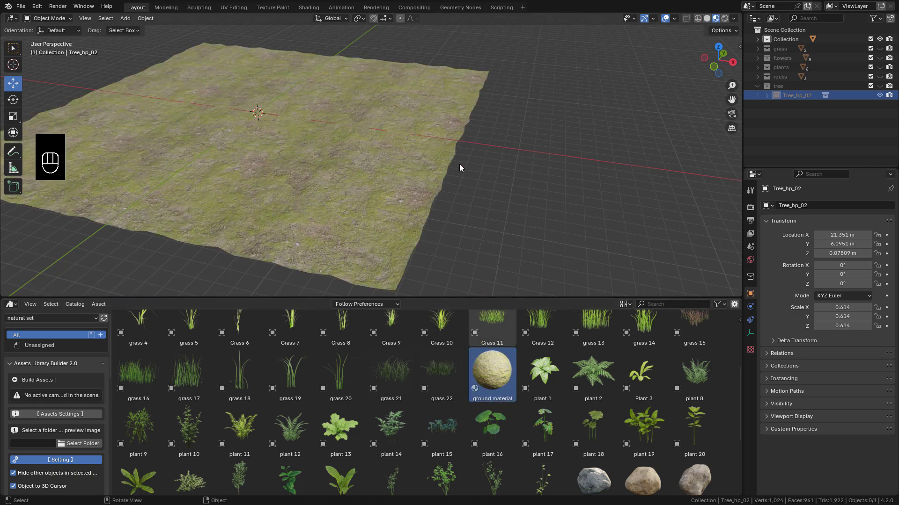
middle_click(437, 178)
middle_click(435, 177)
click(436, 173)
middle_click(427, 165)
click(427, 165)
Create a new geometry node tree on the terrain with Distribute Points on Faces
middle_click(426, 164)
drag(434, 168, 156, 365)
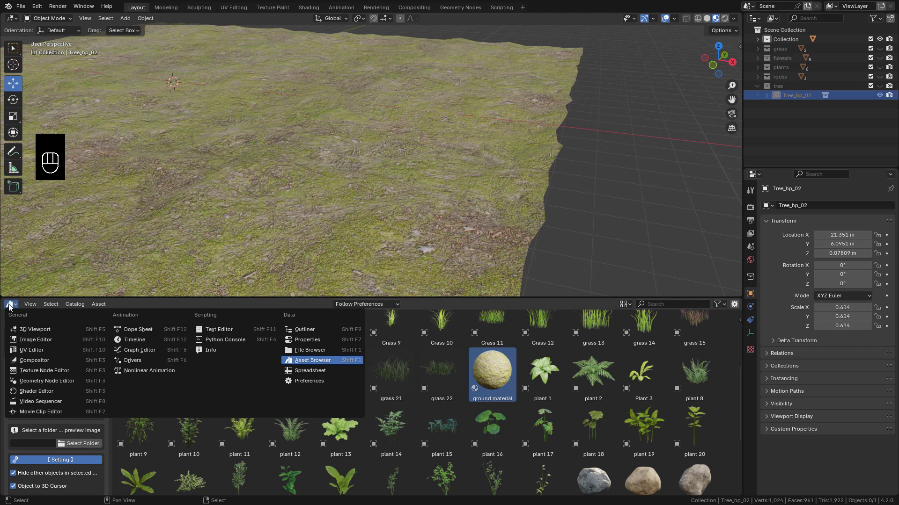
drag(15, 308, 63, 386)
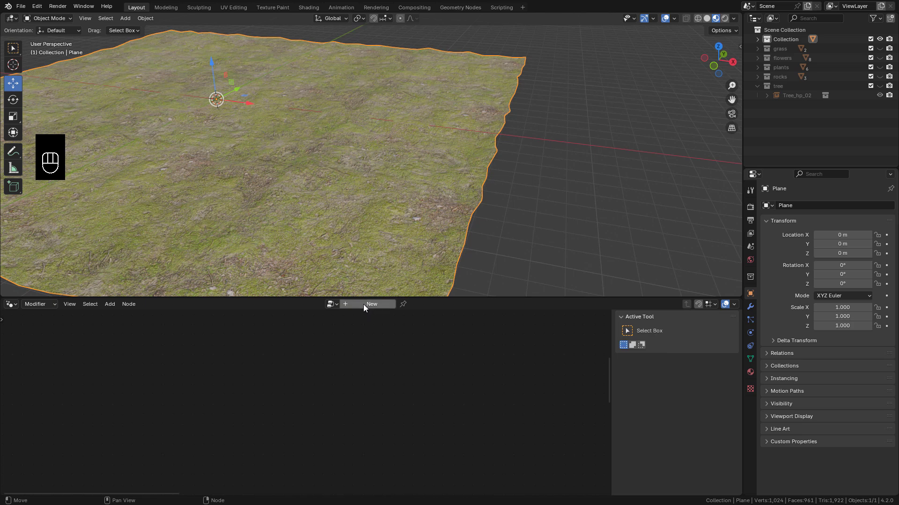
click(369, 305)
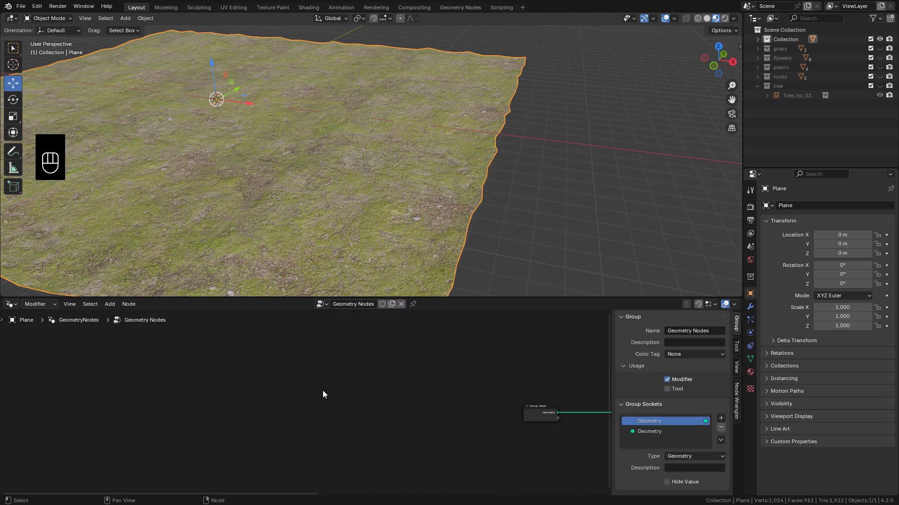
click(464, 382)
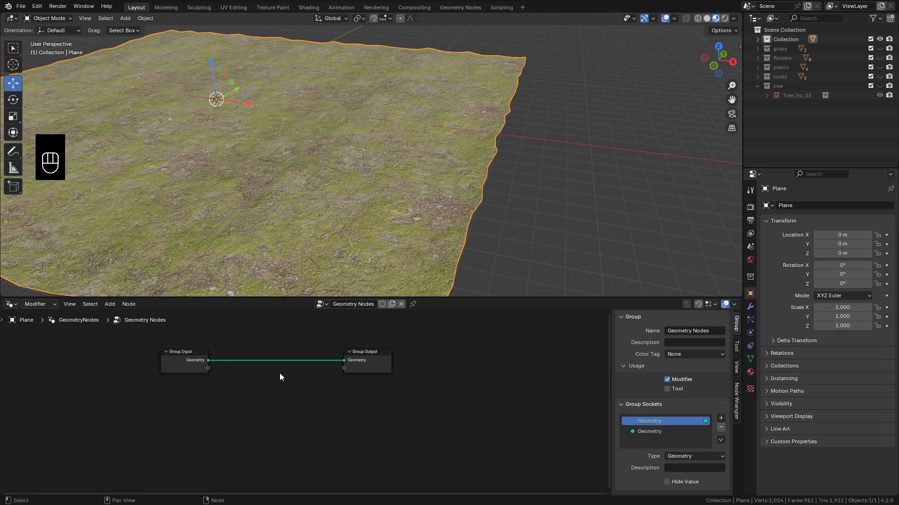
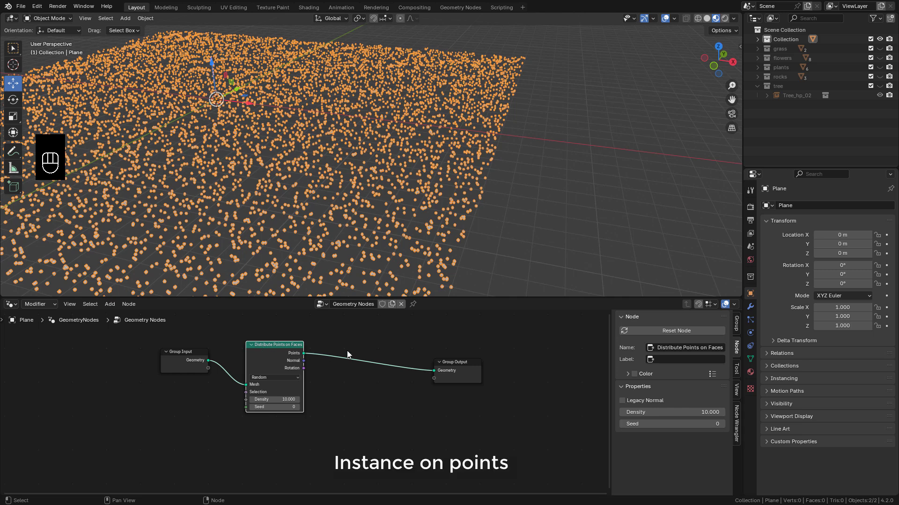
Add Instance on Points and Join Geometry, feeding the original terrain into the join
key(shift+a)
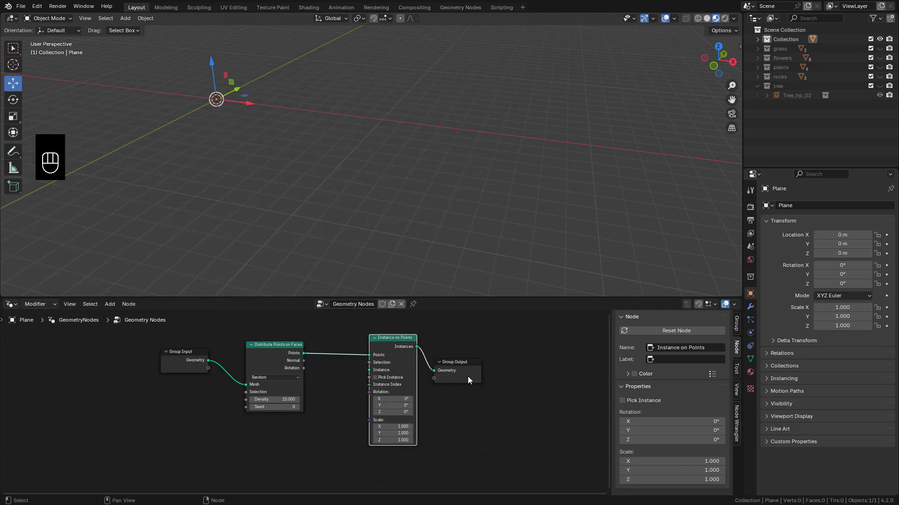
click(476, 382)
key(shift+a)
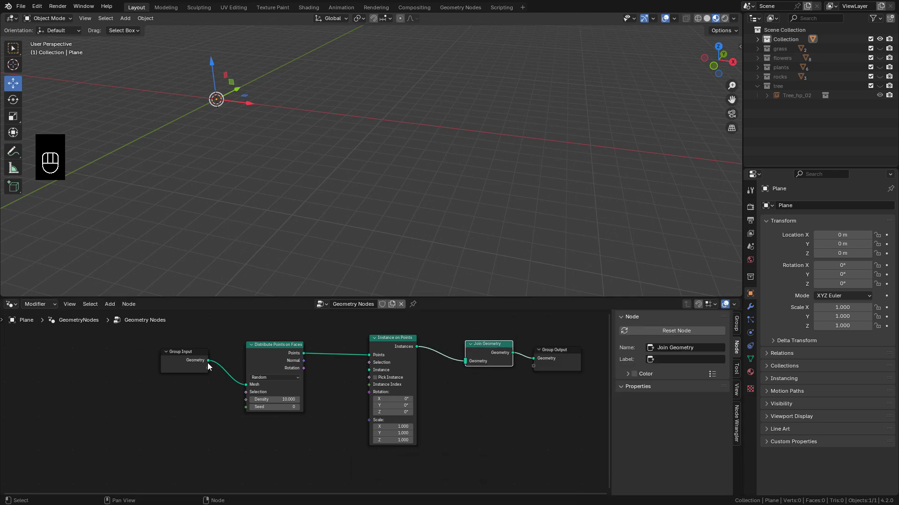
drag(210, 365, 469, 382)
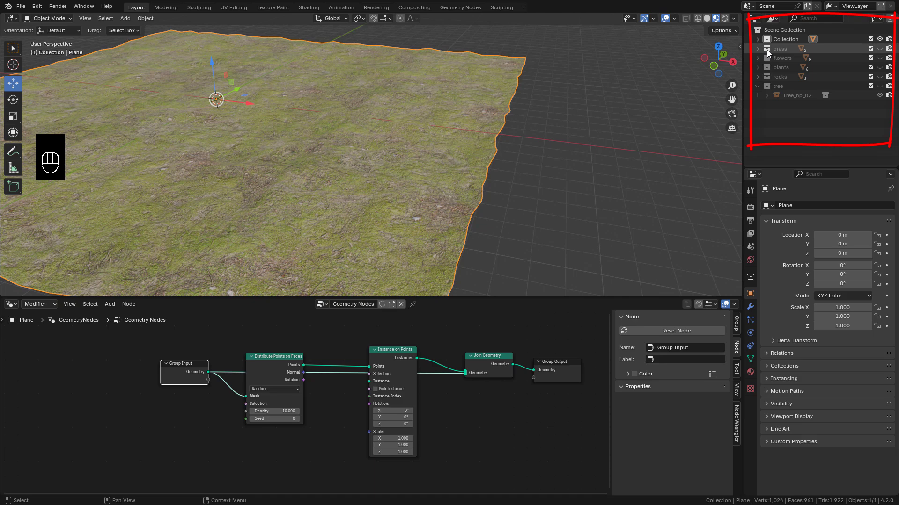
Instance the grass collection with Pick Instance, Separate Children and Reset Children enabled
click(729, 72)
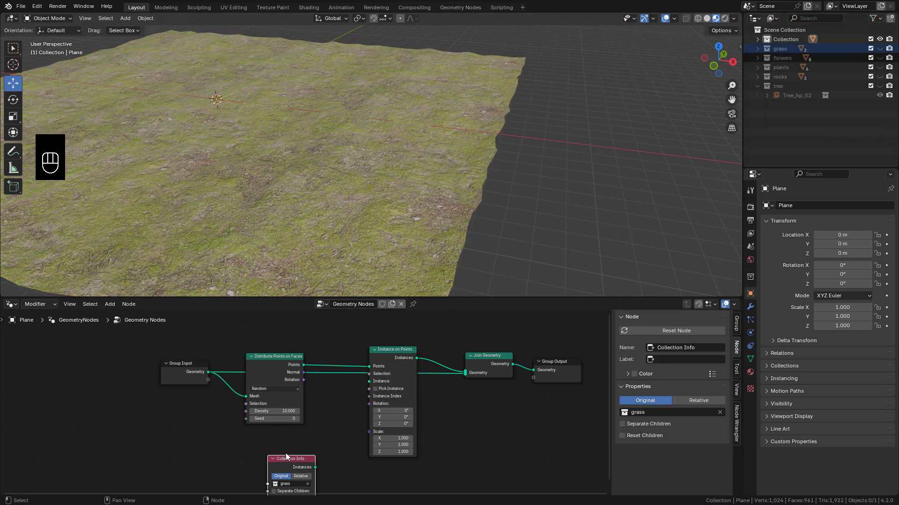
click(375, 400)
right_click(375, 399)
drag(422, 428, 485, 322)
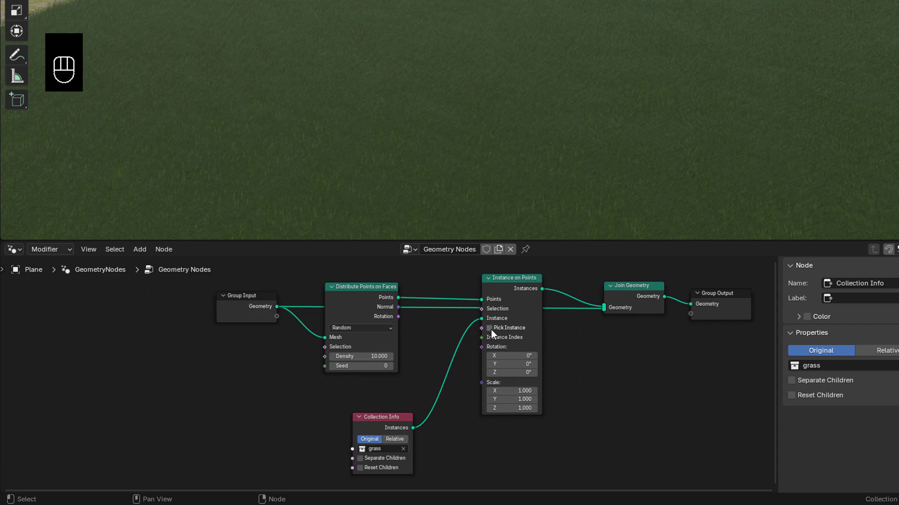
click(495, 331)
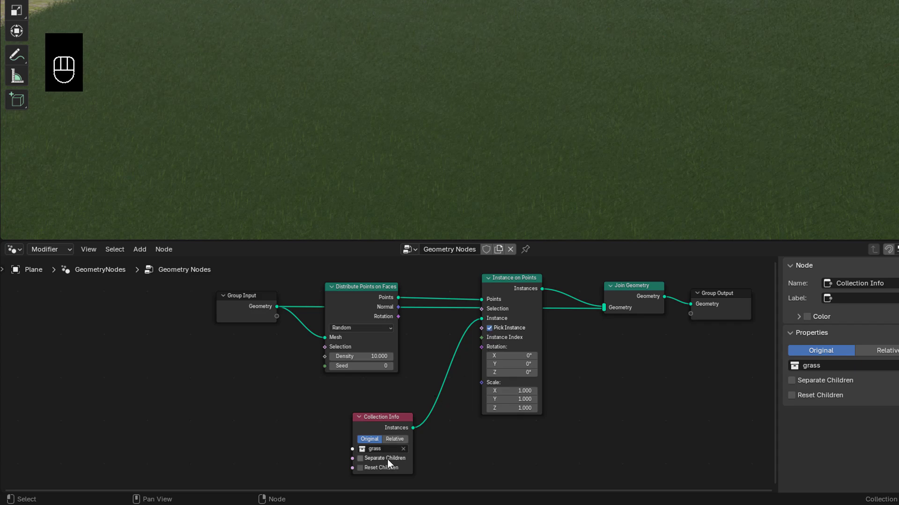
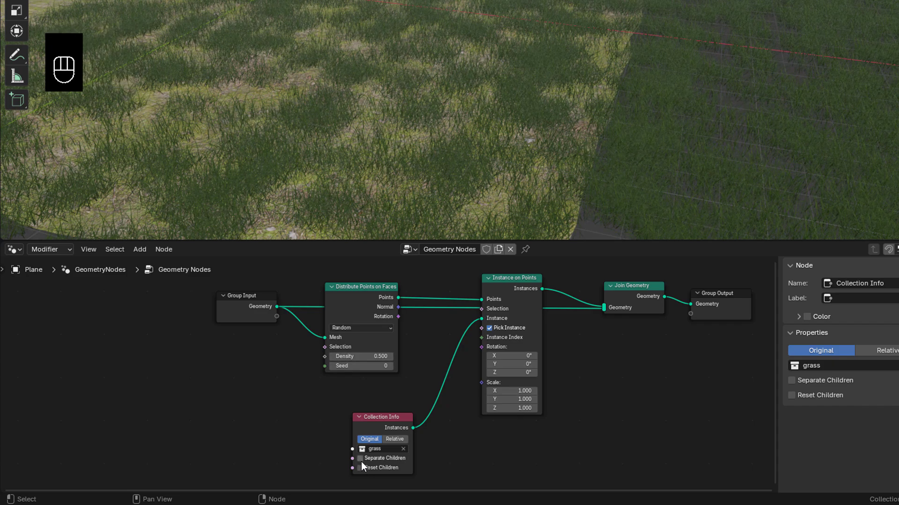
middle_click(365, 466)
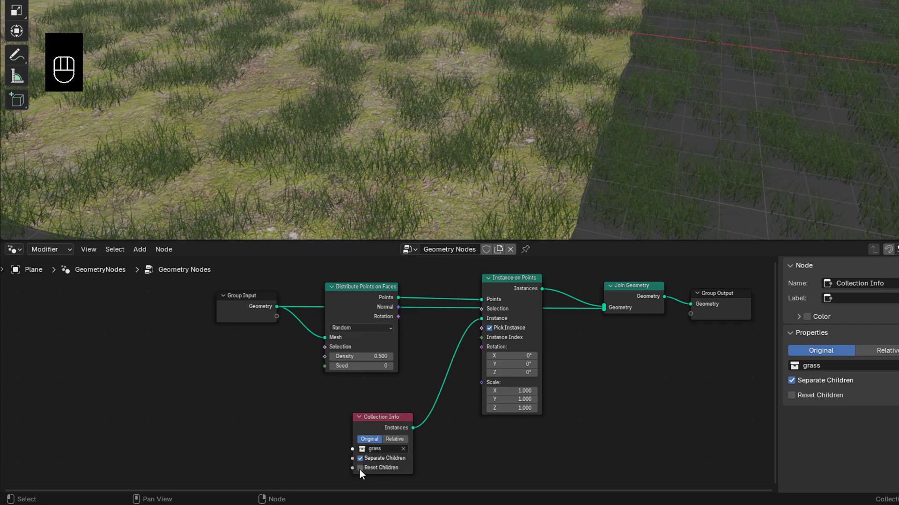
double_click(418, 356)
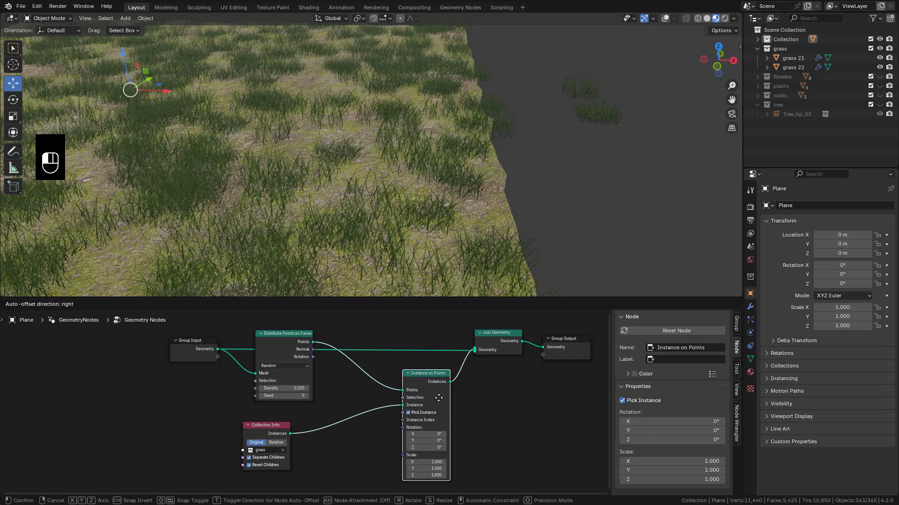
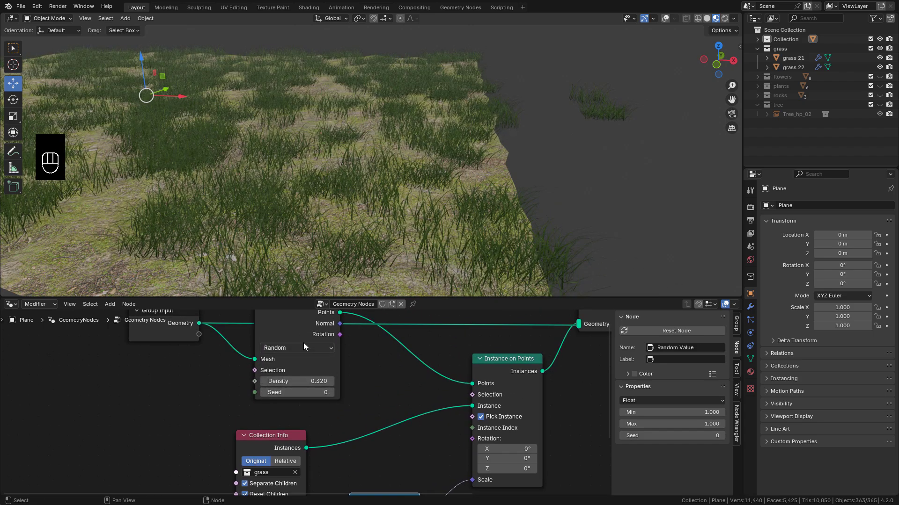
Distribute the points by Poisson Disk with Distance Min 0.89 m
drag(307, 350, 301, 388)
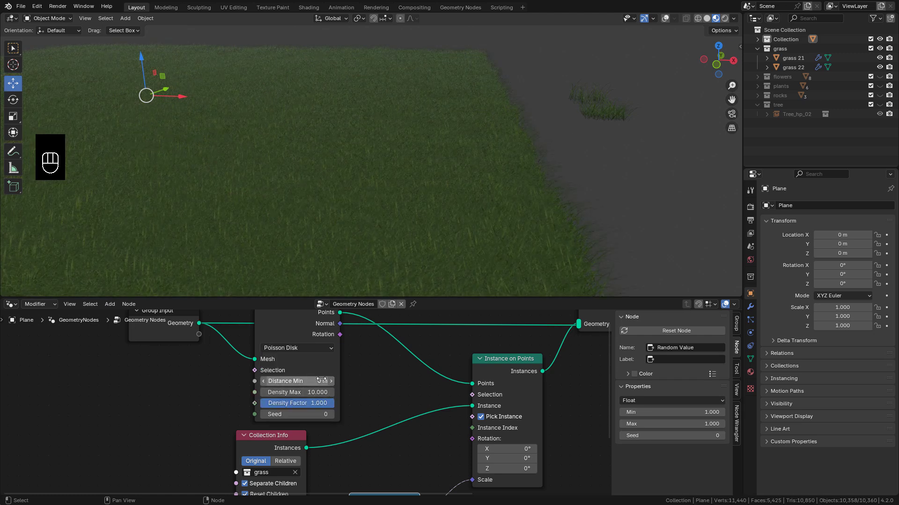
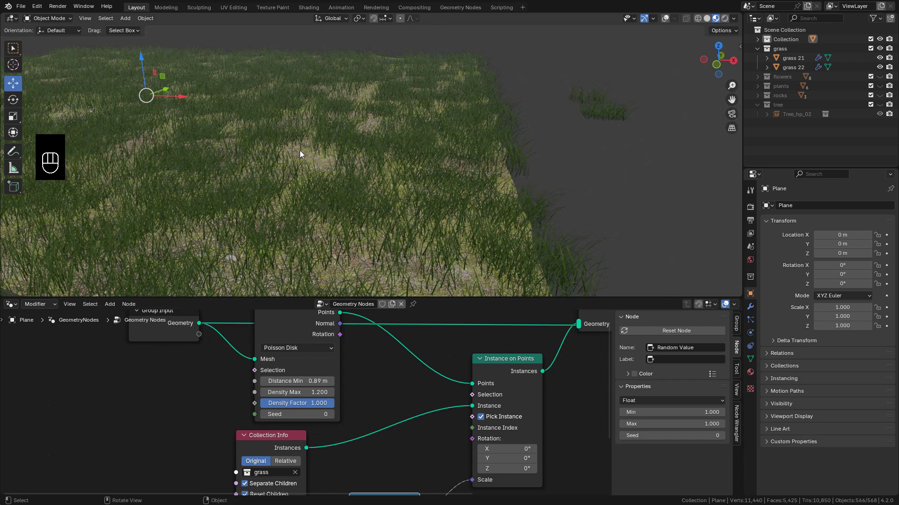
middle_click(303, 153)
middle_click(304, 152)
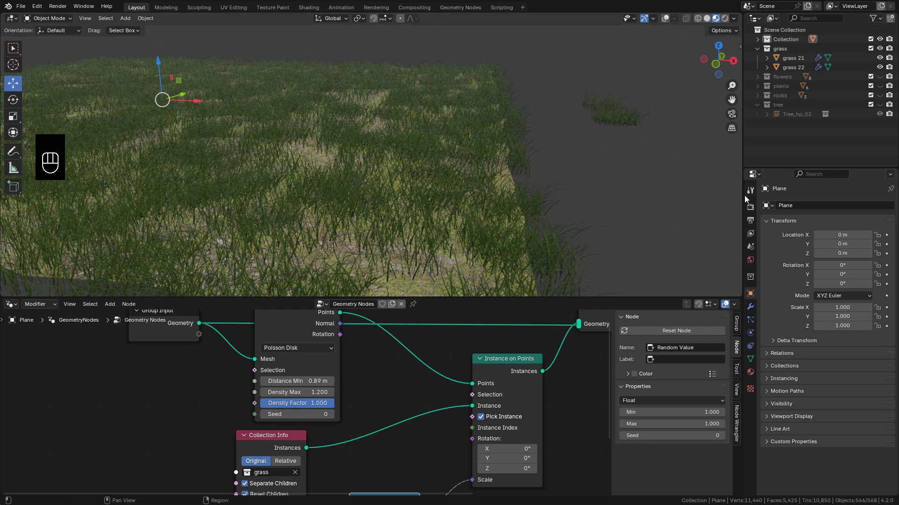
Set Cycles with 32 viewport samples and light the world with a Nishita sky texture
click(754, 211)
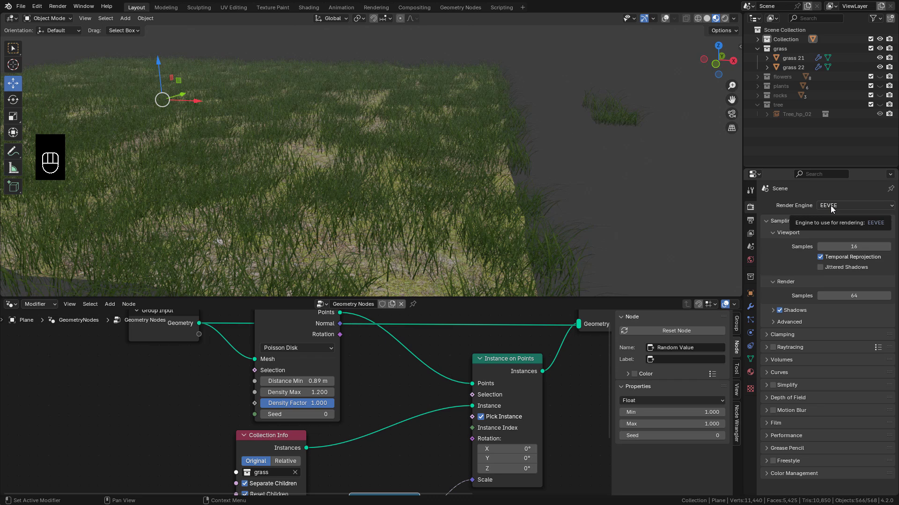
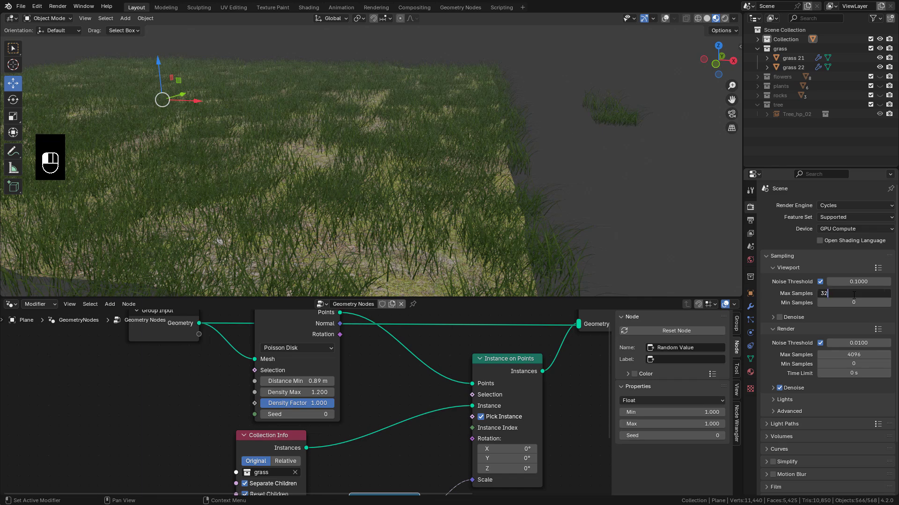
drag(352, 146, 395, 146)
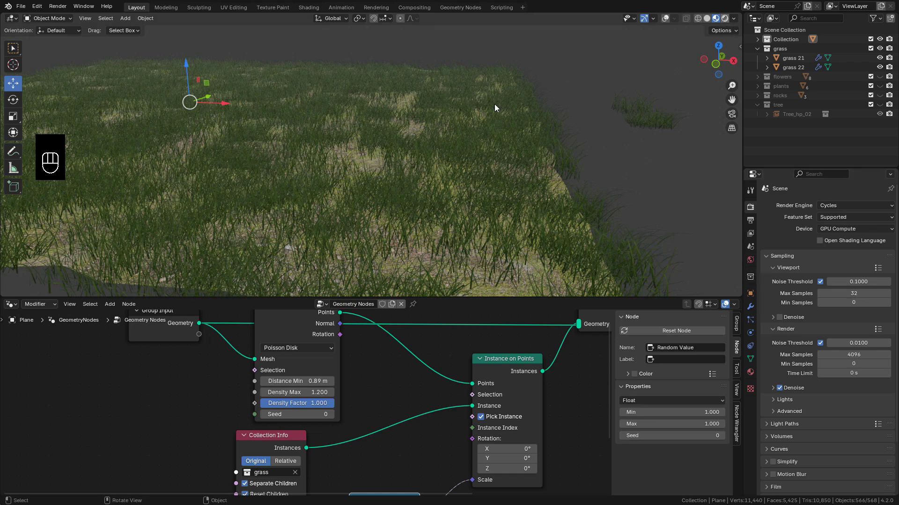
click(752, 267)
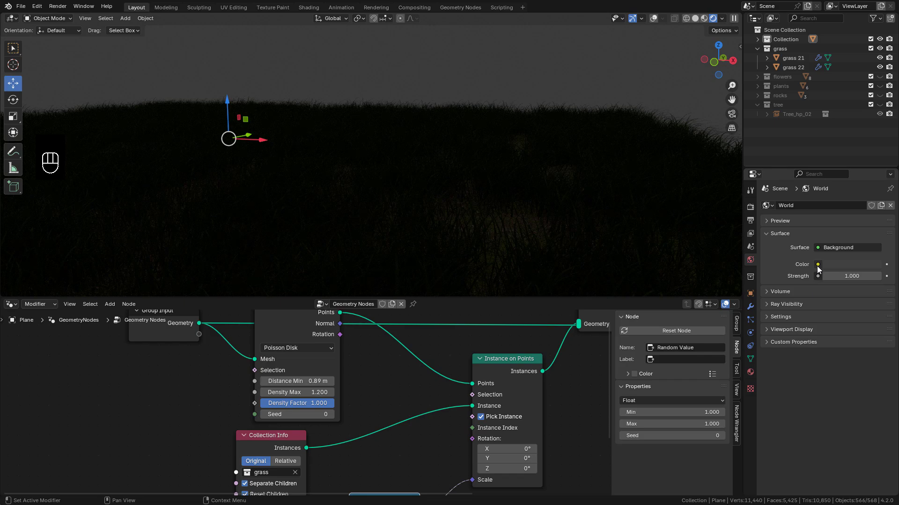
drag(820, 270, 615, 369)
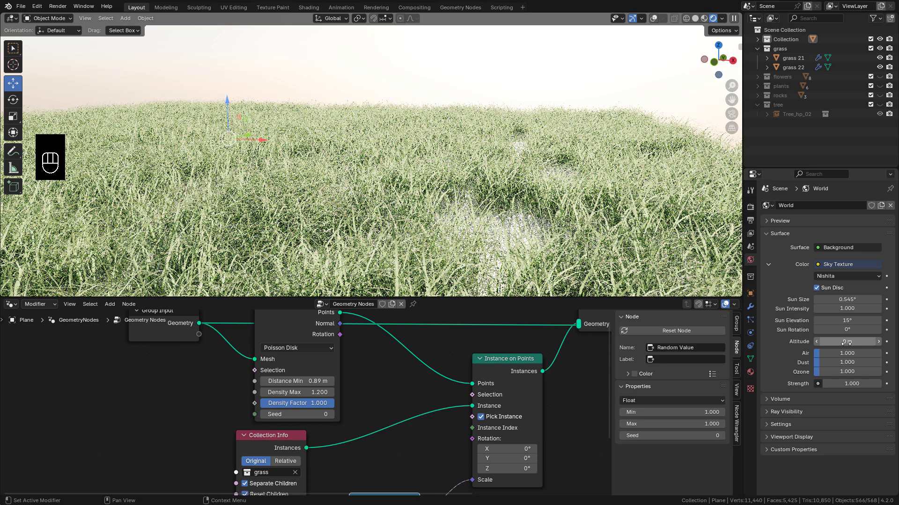
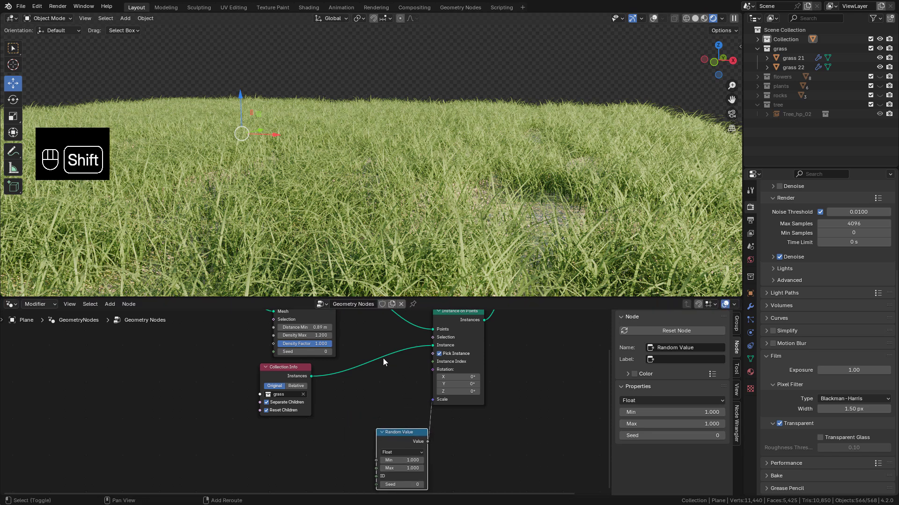
Duplicate the Random Value node and set the copy to Vector beside the float one
key(shift+a)
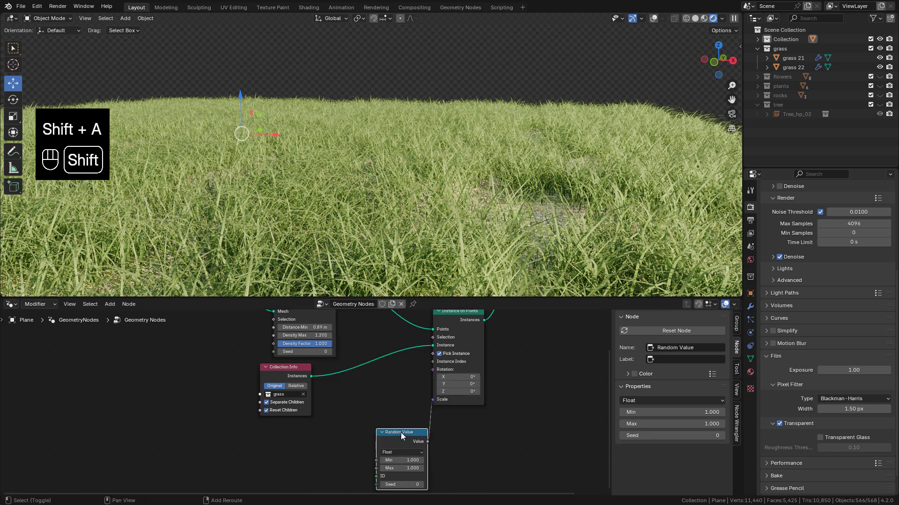
key(shift+d)
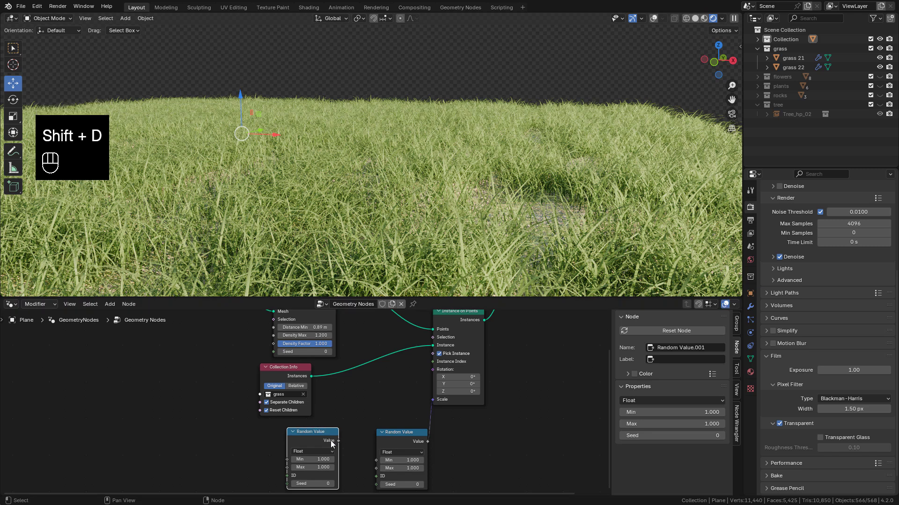
drag(326, 456, 323, 487)
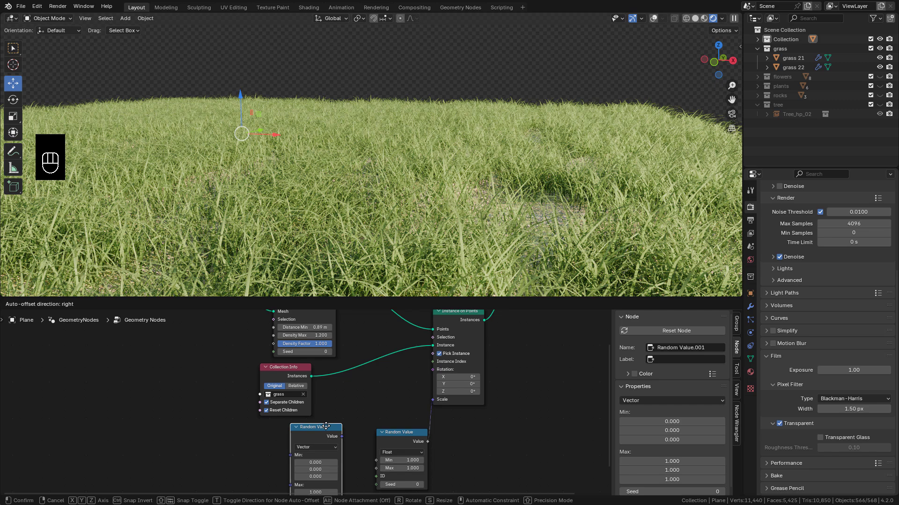
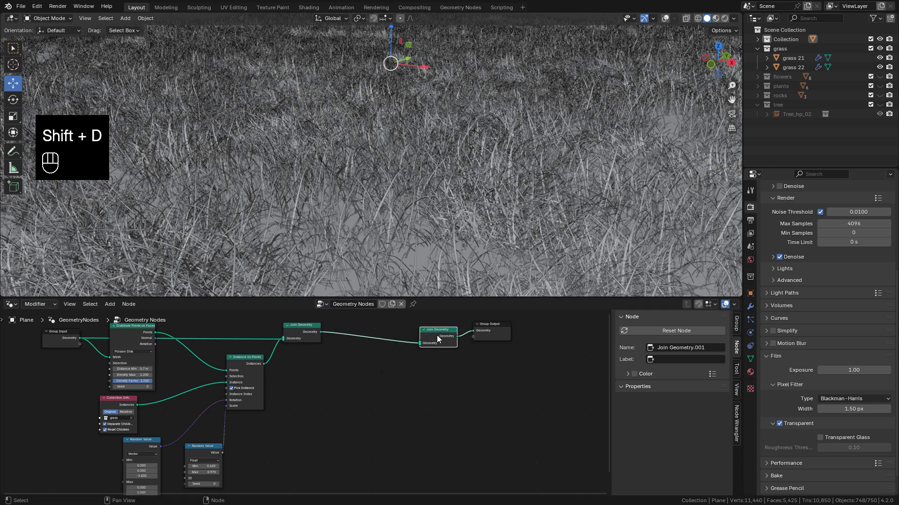
Duplicate the scatter branch below the grass one and view it with rendered shading
click(286, 374)
click(244, 362)
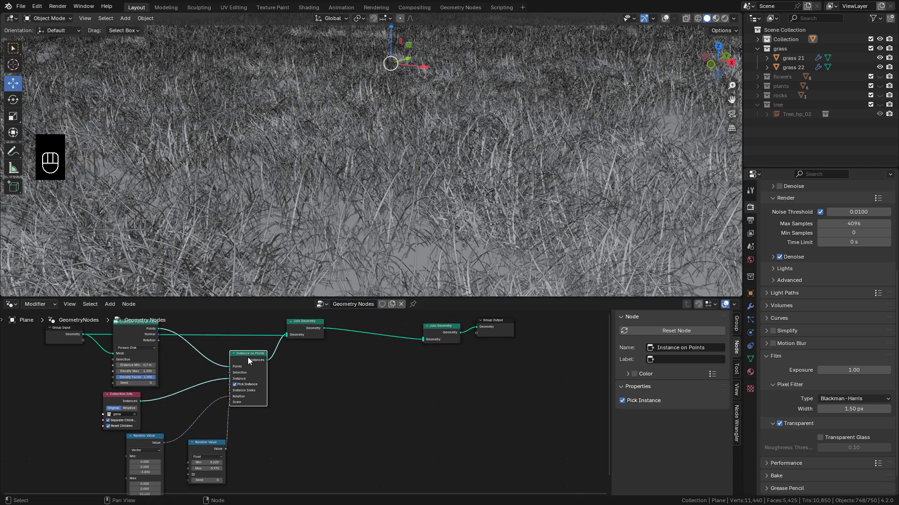
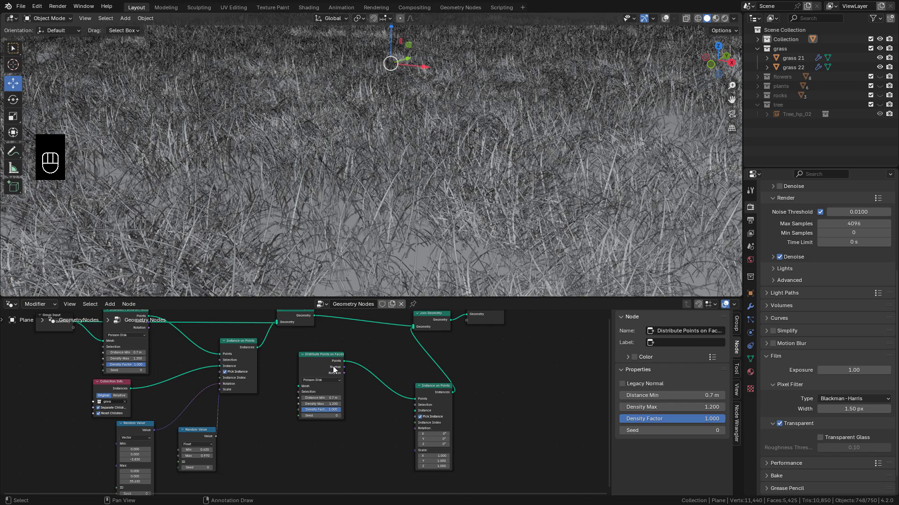
click(323, 365)
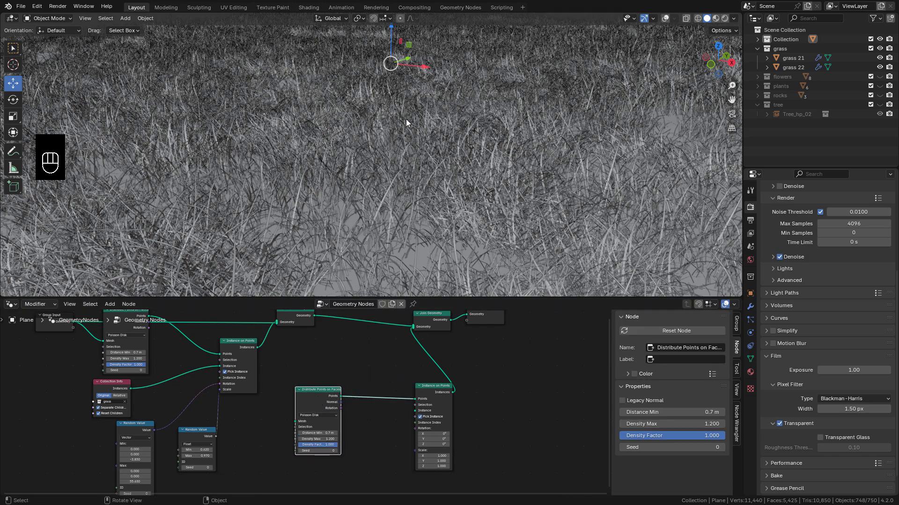
click(636, 80)
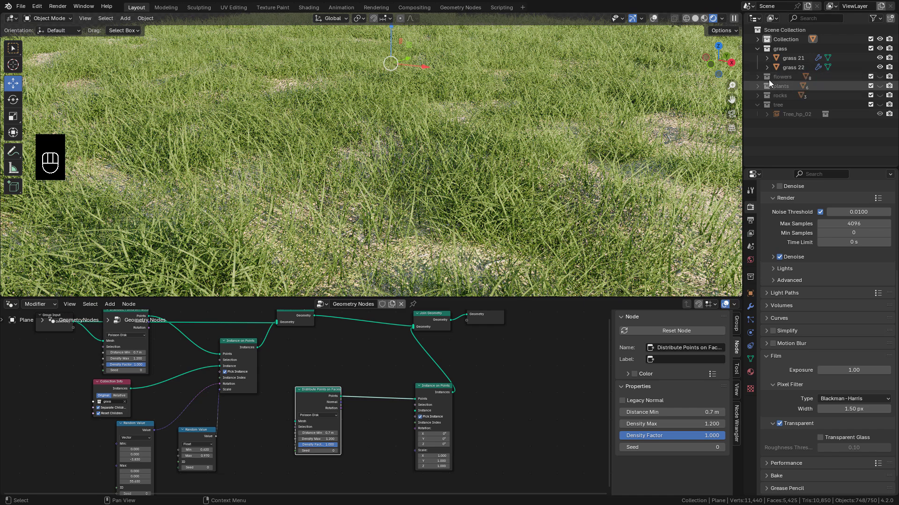
click(669, 179)
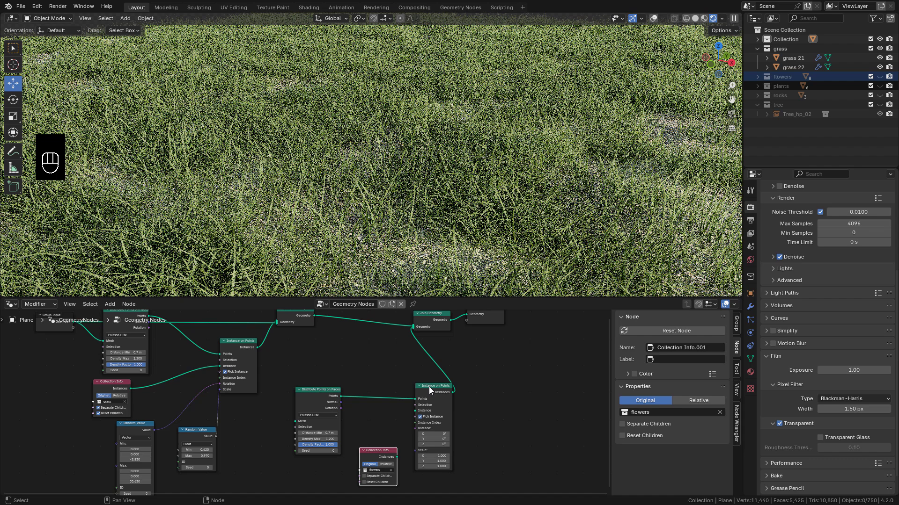
Point the branch at the flowers collection, feed it the terrain and lower Density Max to about 0.09
click(432, 387)
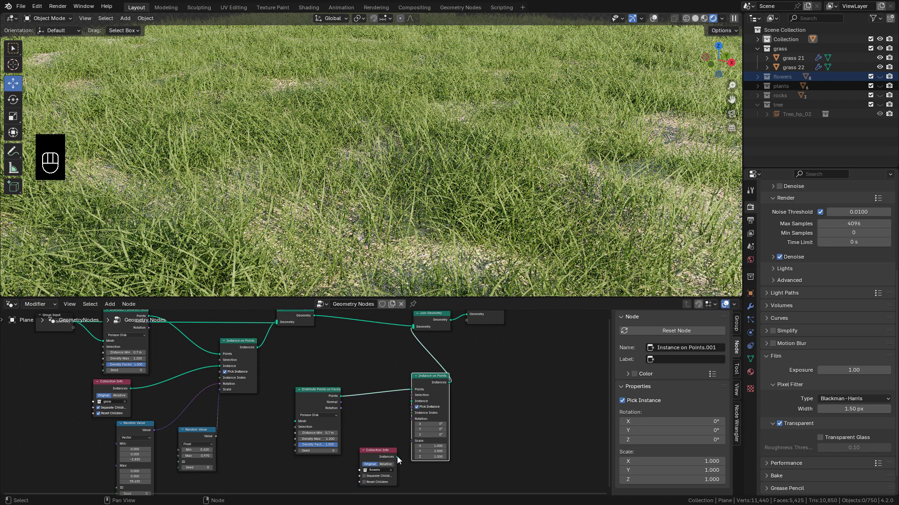
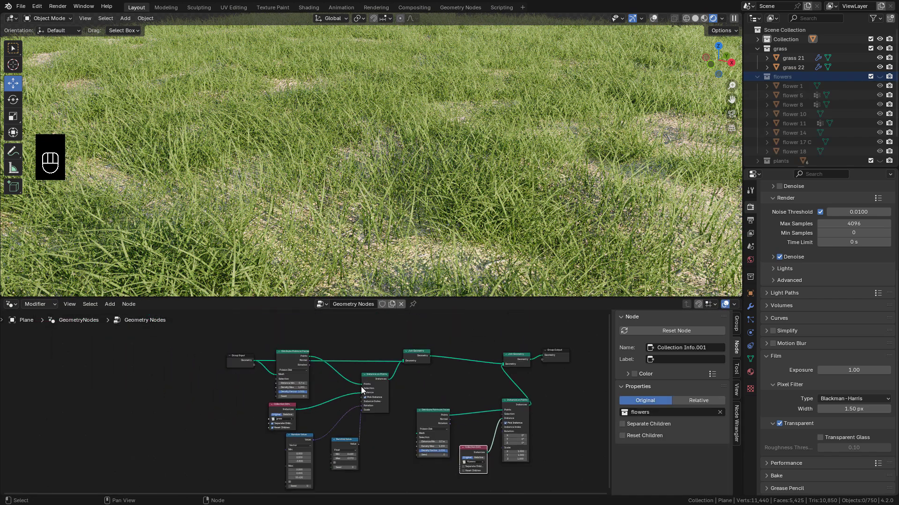
click(401, 392)
click(216, 324)
drag(316, 327, 456, 413)
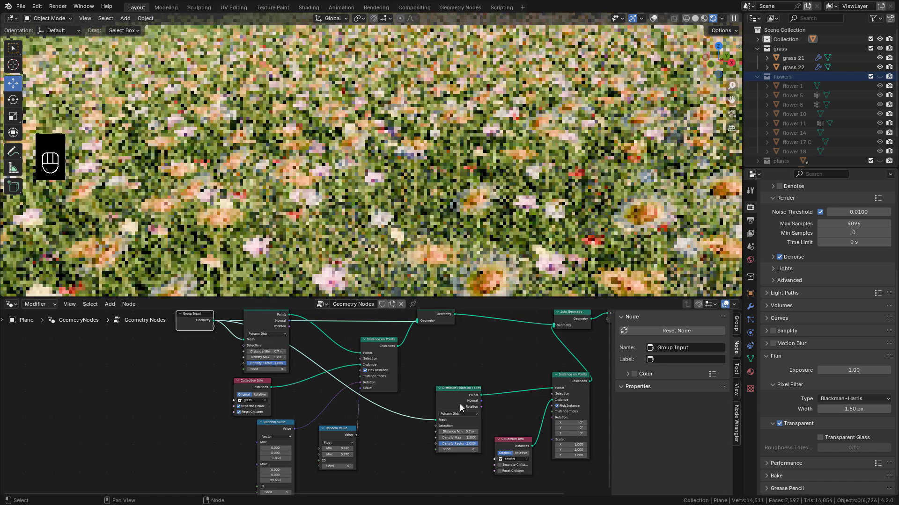
click(502, 401)
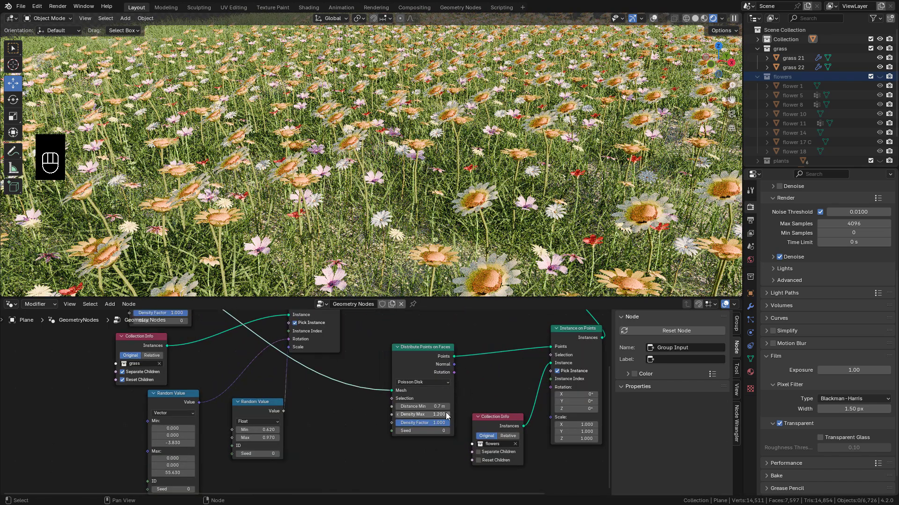
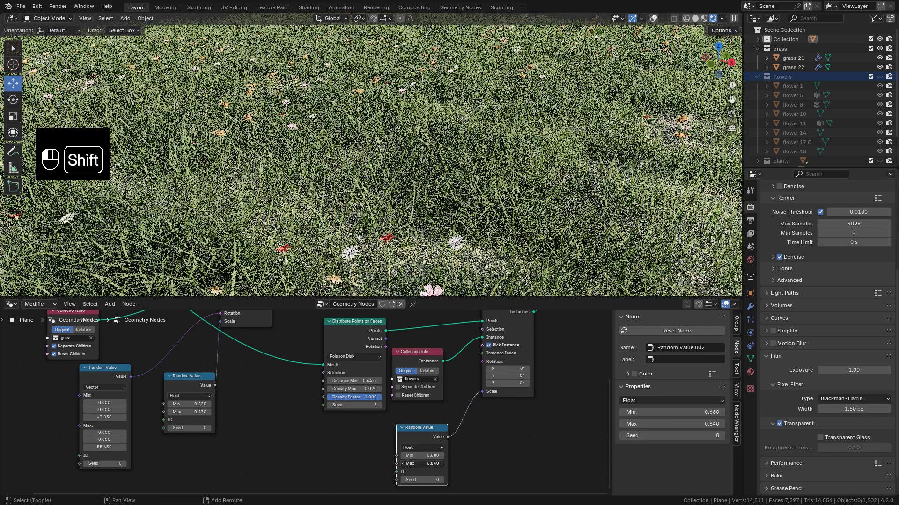
Enable Separate Children and Reset Children on the flowers Collection Info and select the final join node
click(401, 390)
click(401, 397)
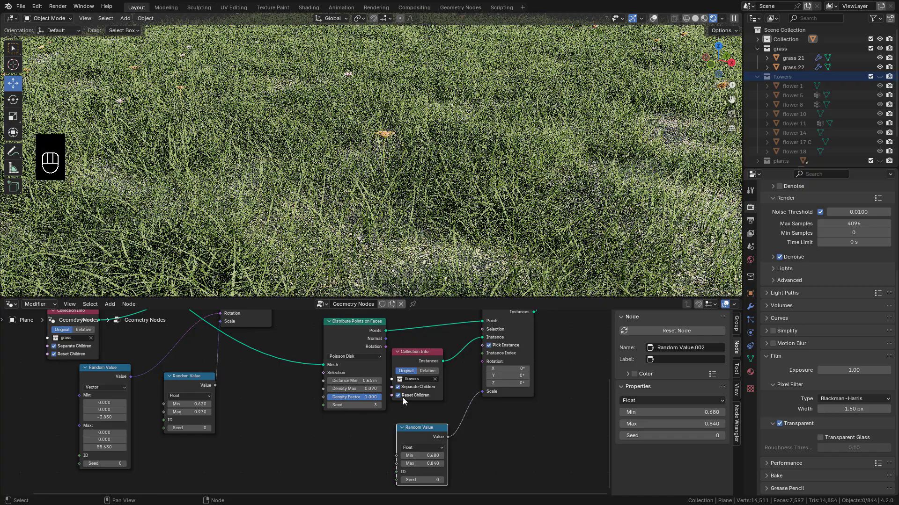
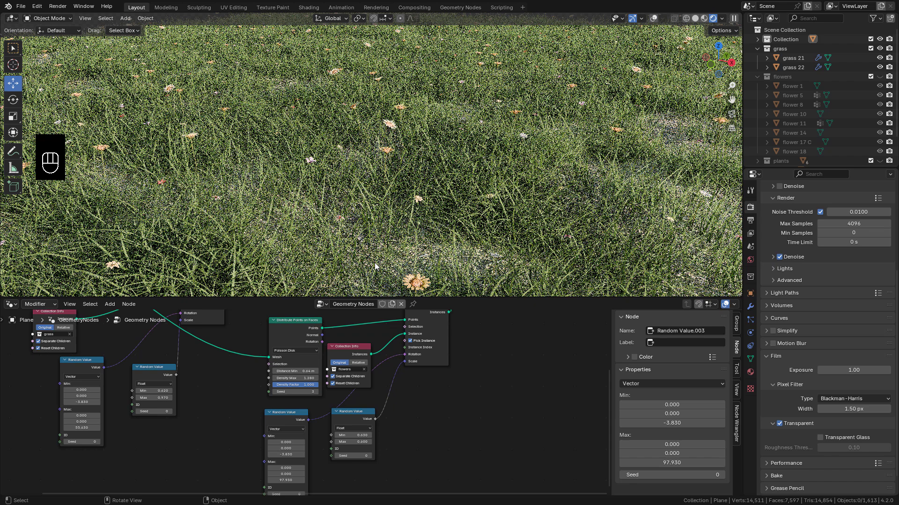
click(459, 359)
click(332, 349)
click(266, 349)
Duplicate the join node with Shift+D to start the rocks scattering branch
key(shift+d)
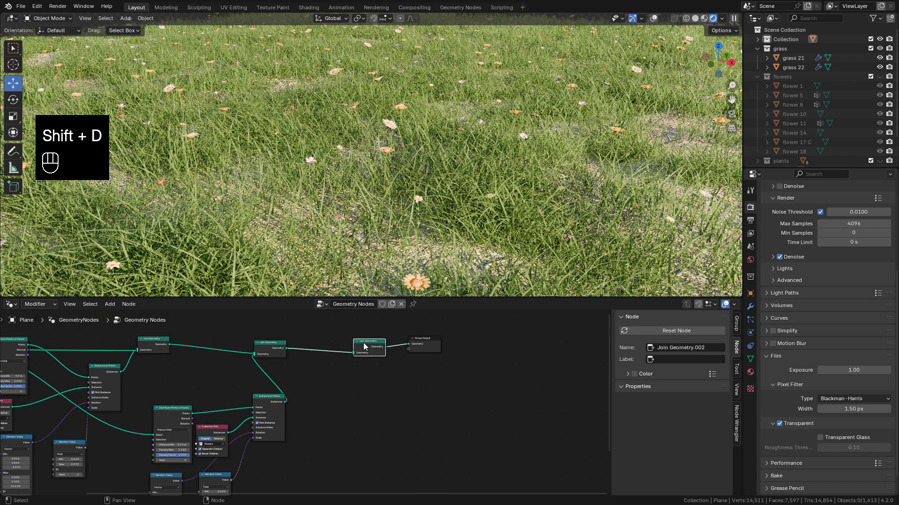
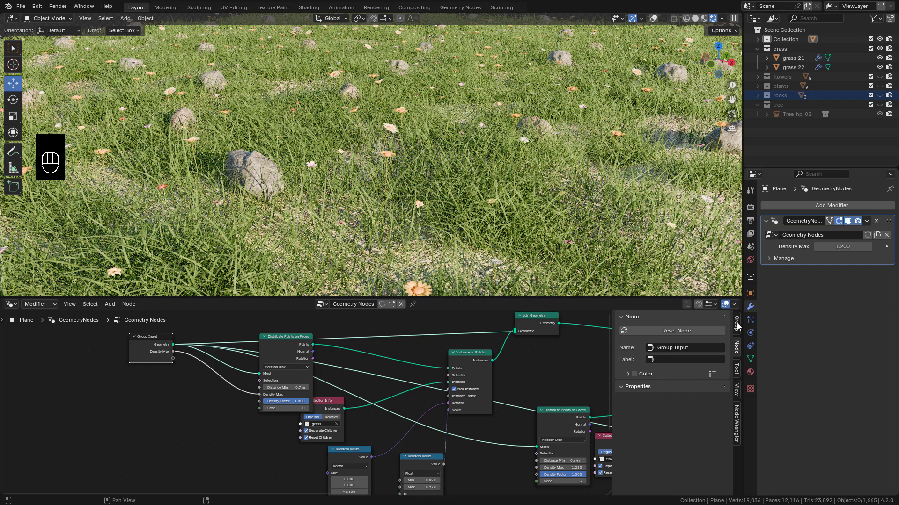
Show the node group's input sockets to expose the grass Density Max
click(740, 326)
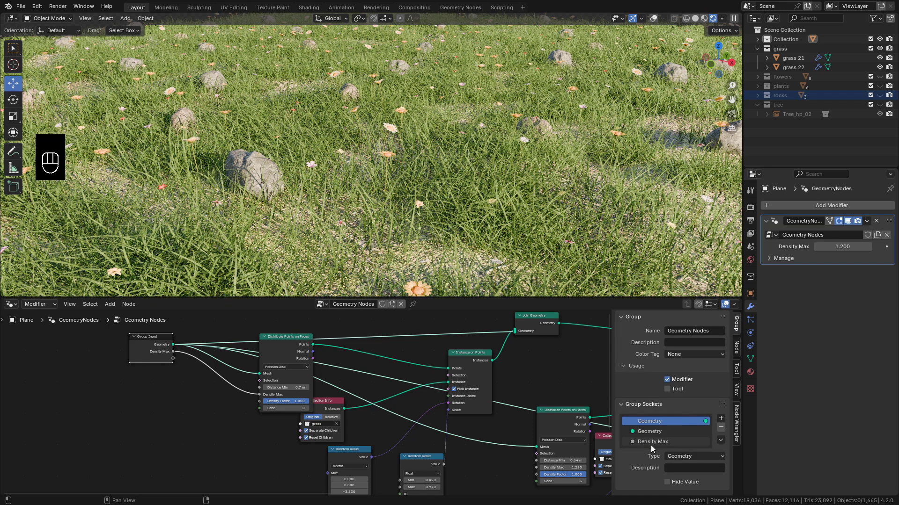
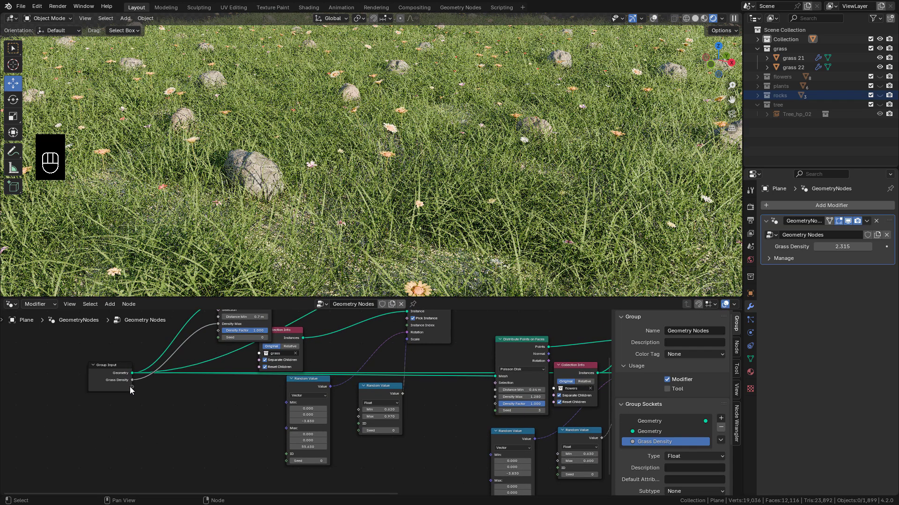
Link the scale Random Value Max to the Group Input as a modifier setting
click(133, 391)
drag(250, 382, 359, 424)
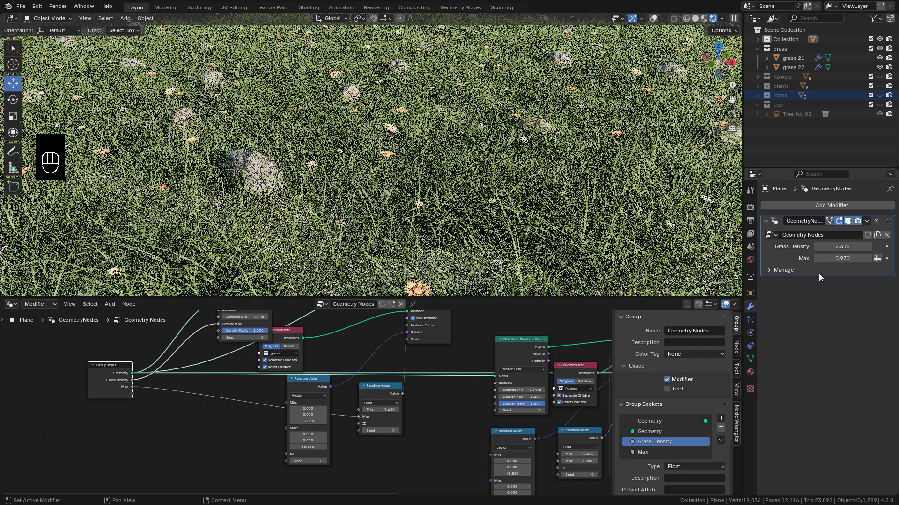
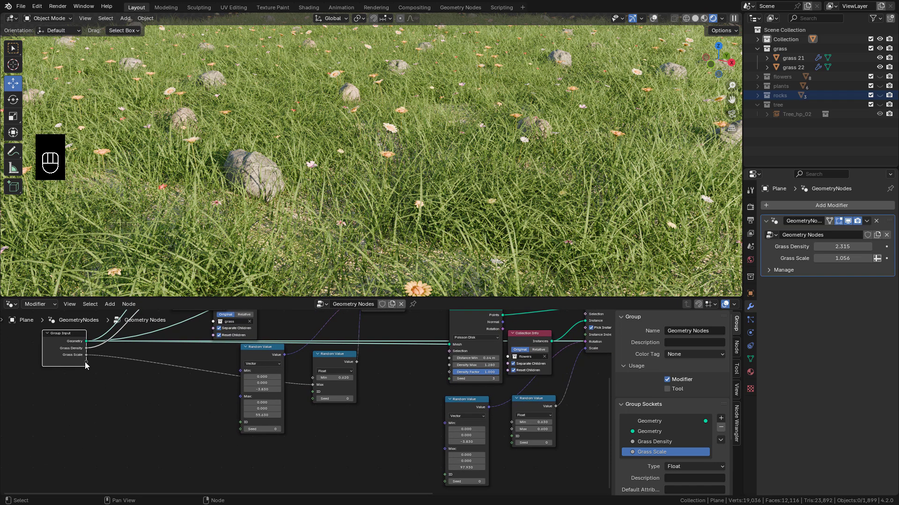
Insert a Combine XYZ node feeding its vector into the grass rotation maximum
drag(340, 337, 231, 427)
key(x)
key(shift+a)
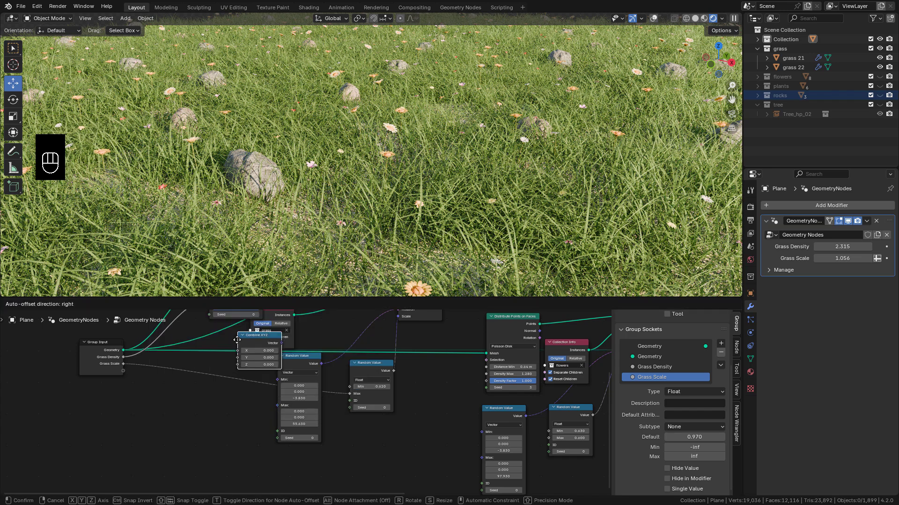
drag(132, 373, 236, 427)
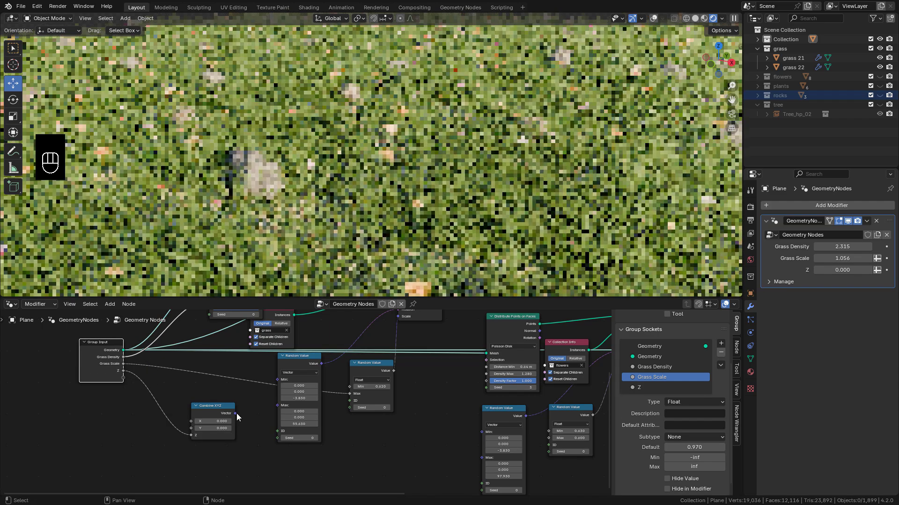
drag(248, 411, 276, 410)
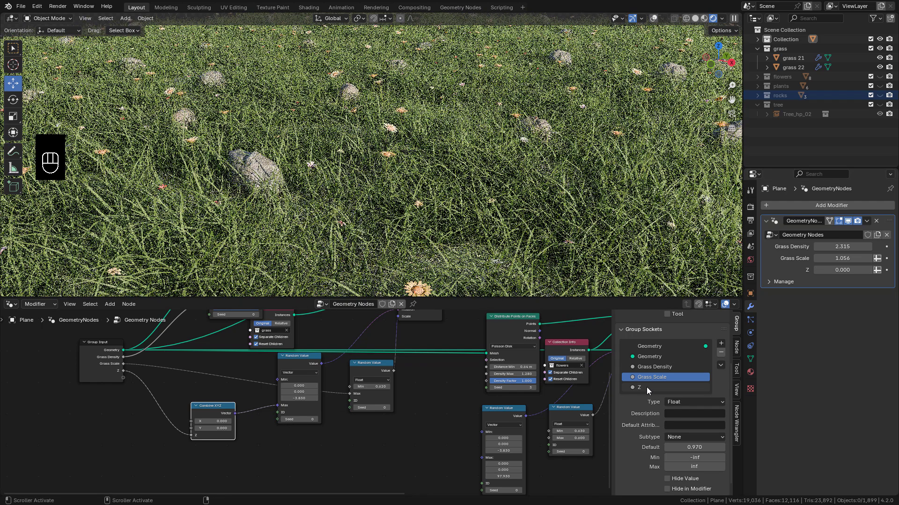
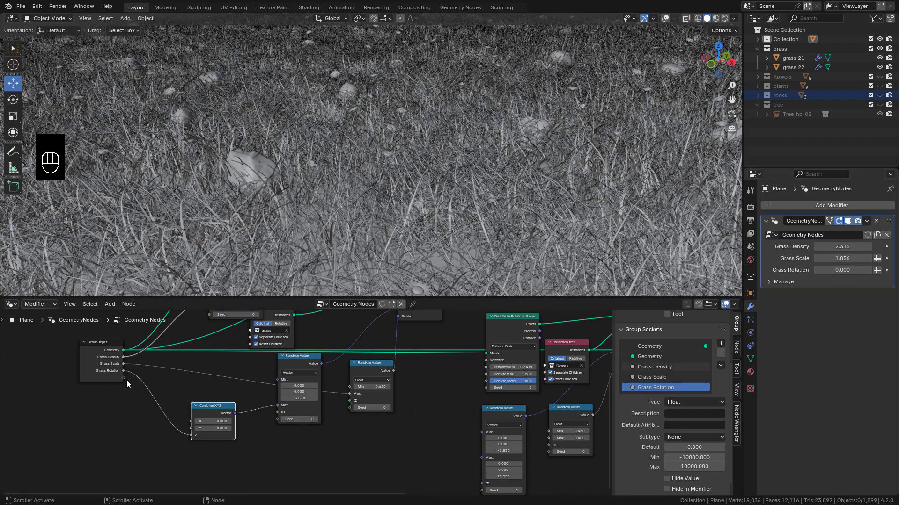
Expose grass Distance Min, Grass Seed and the flowers' Distance Min as Group Input sockets
click(162, 370)
drag(172, 368, 214, 370)
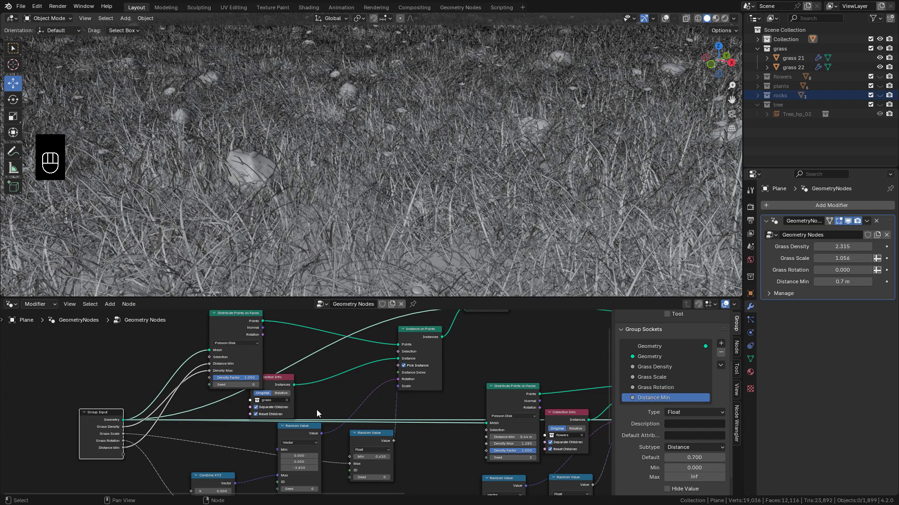
drag(129, 457, 214, 390)
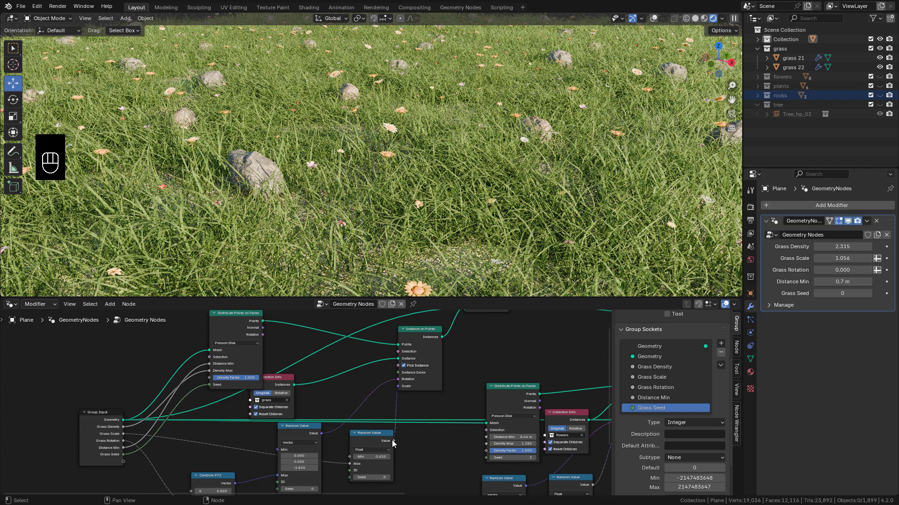
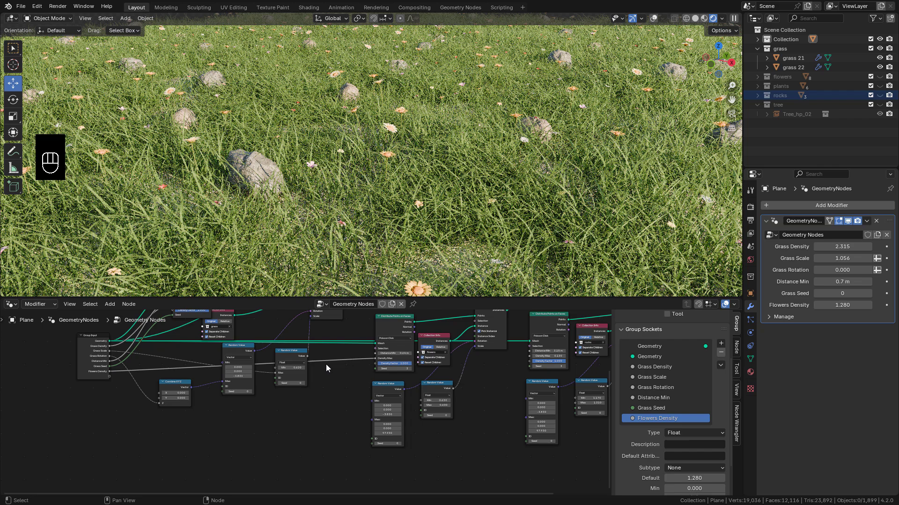
drag(122, 380, 383, 356)
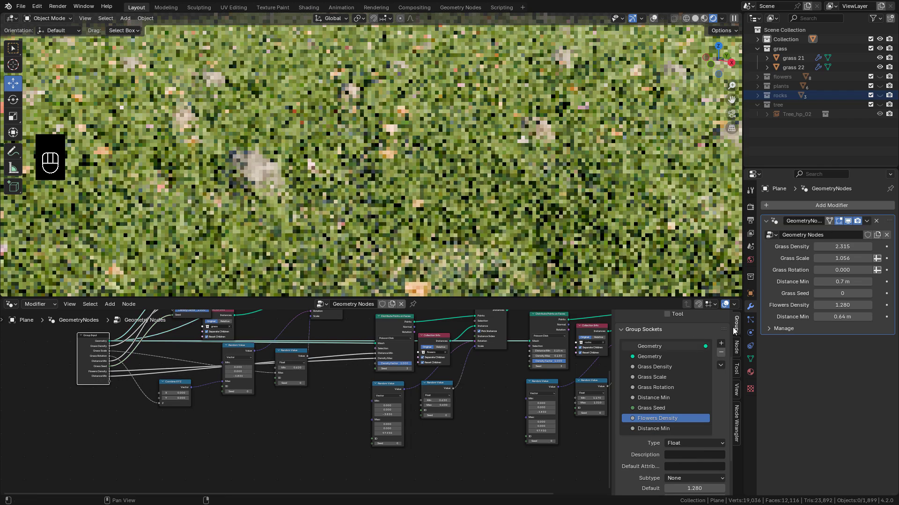
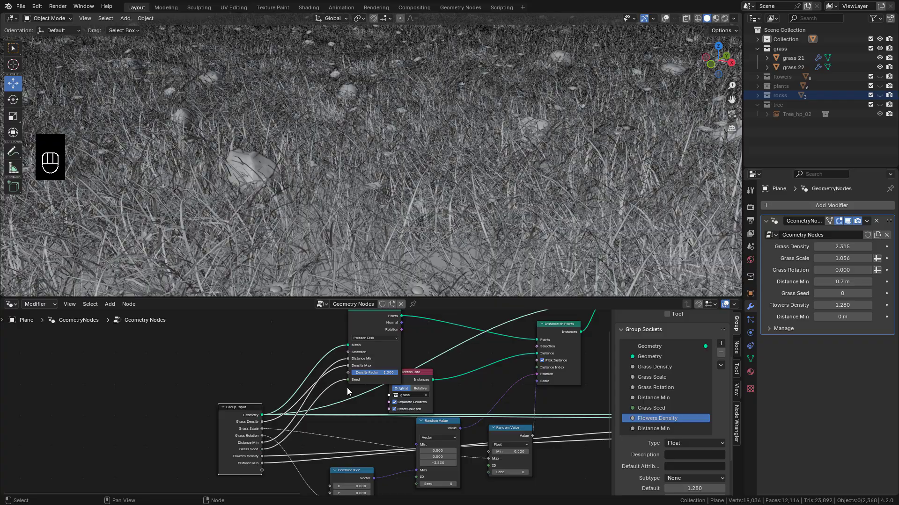
Link the grass Density Factor to a new Group Input socket for Grass Paint
drag(326, 468, 405, 358)
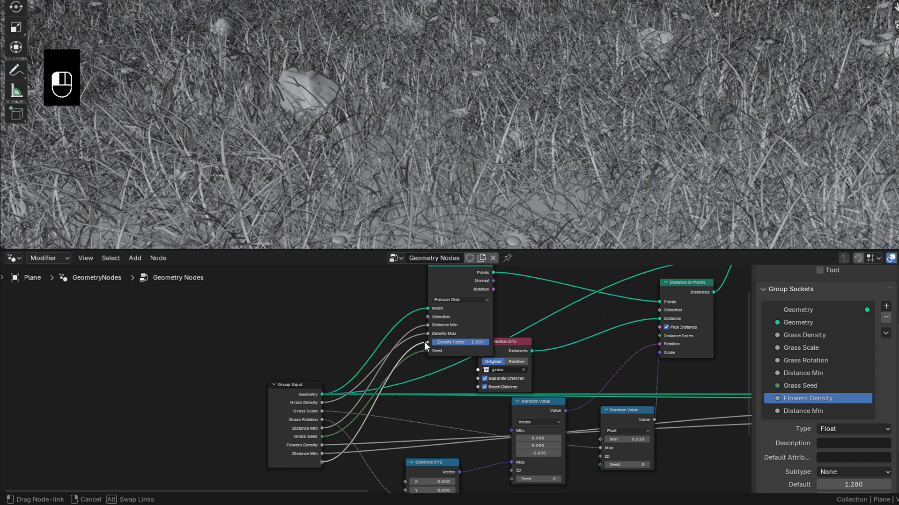
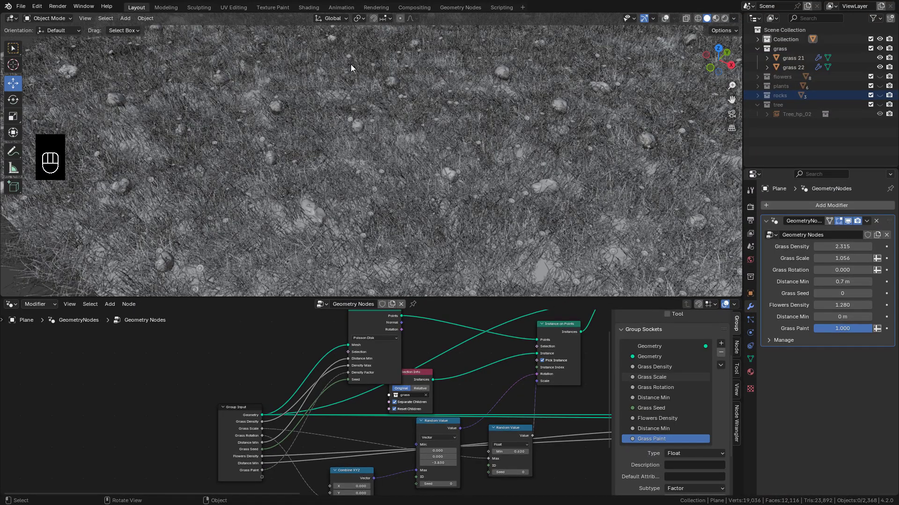
drag(58, 20, 55, 72)
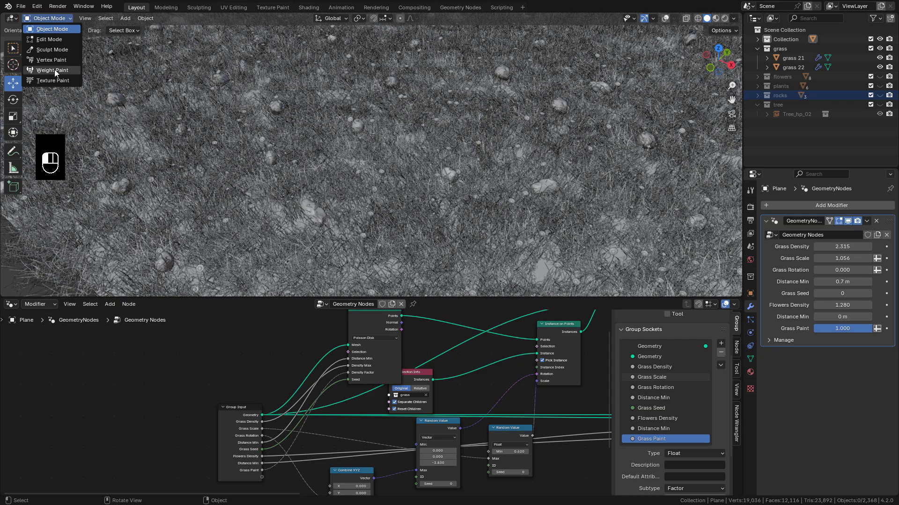
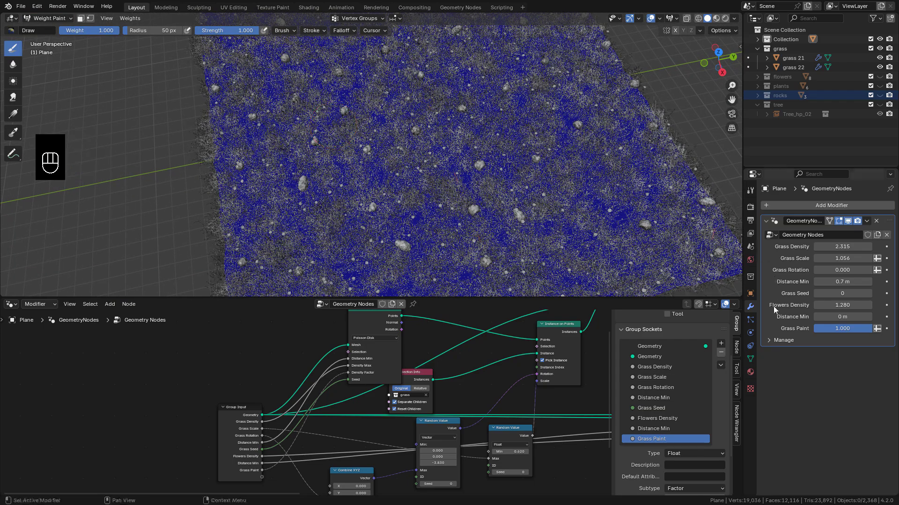
Switch to the terrain's mesh data properties to add a Grass vertex group
click(754, 363)
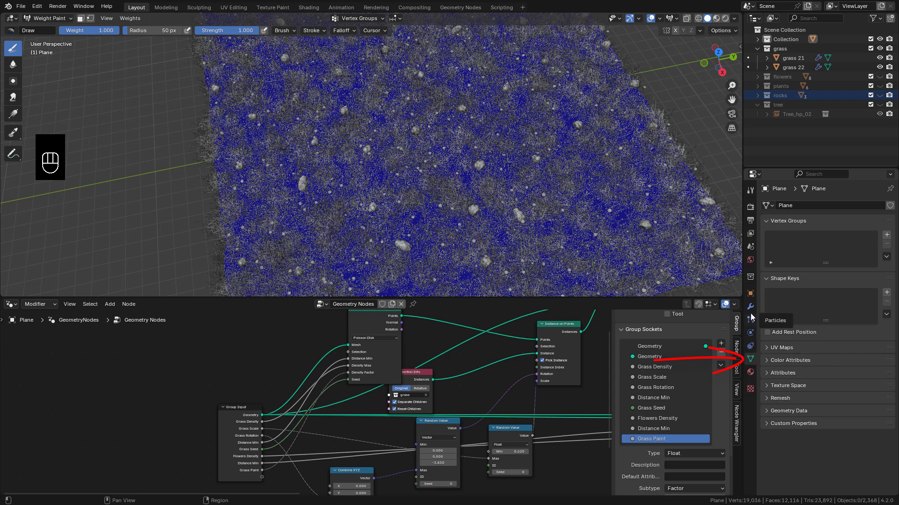
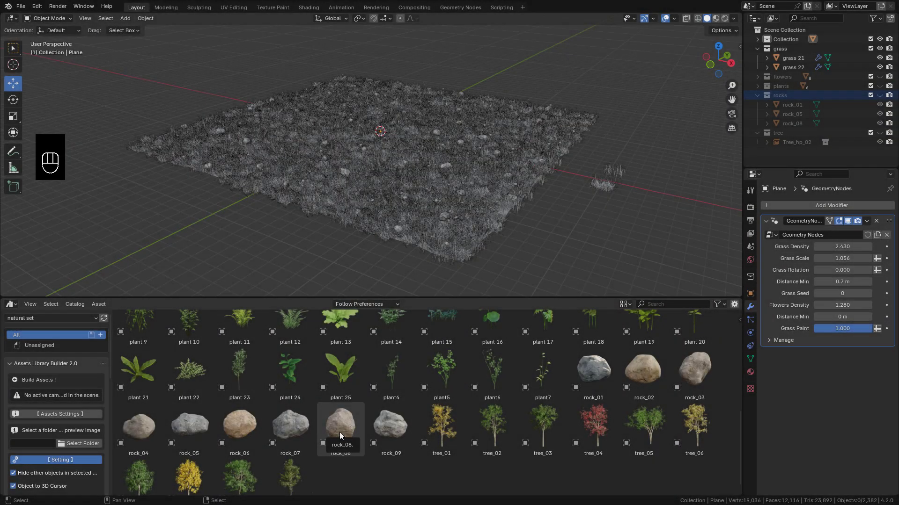
Add rock_05 from the Asset Browser and set it down on the grass terrain
click(190, 430)
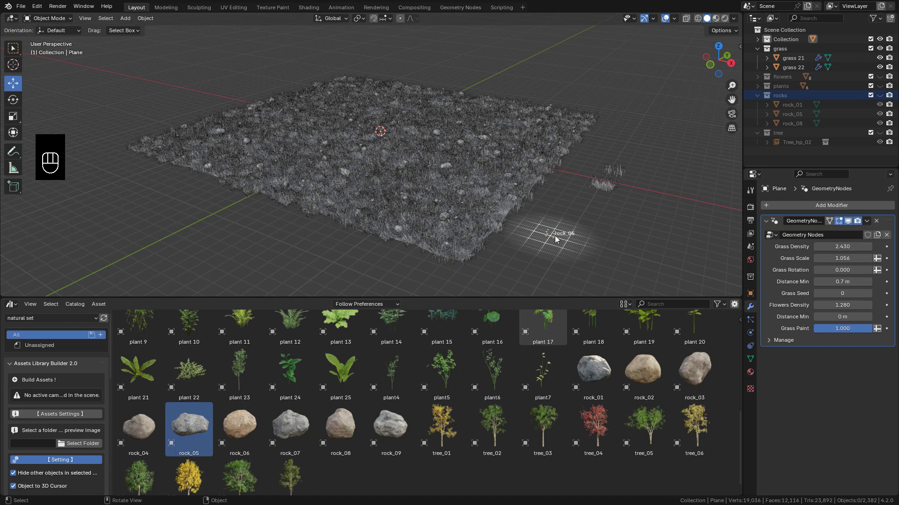
key(s)
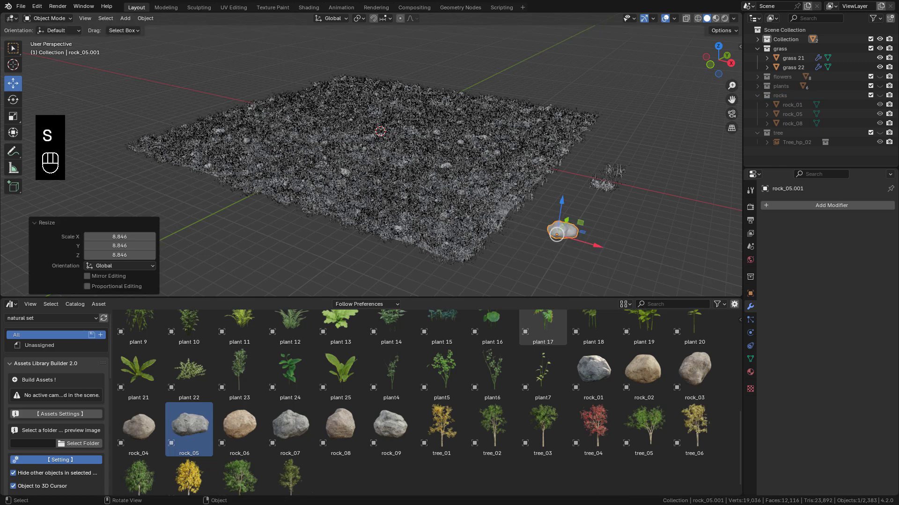
key(s)
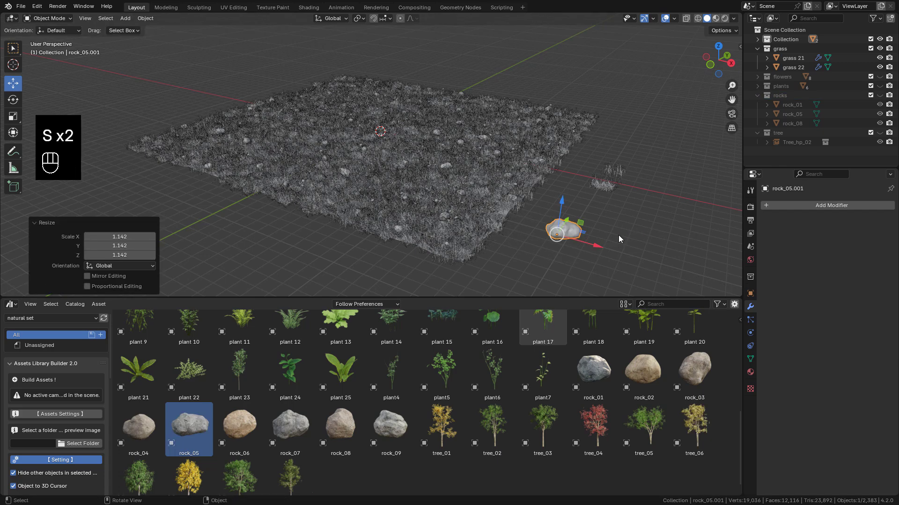
click(601, 247)
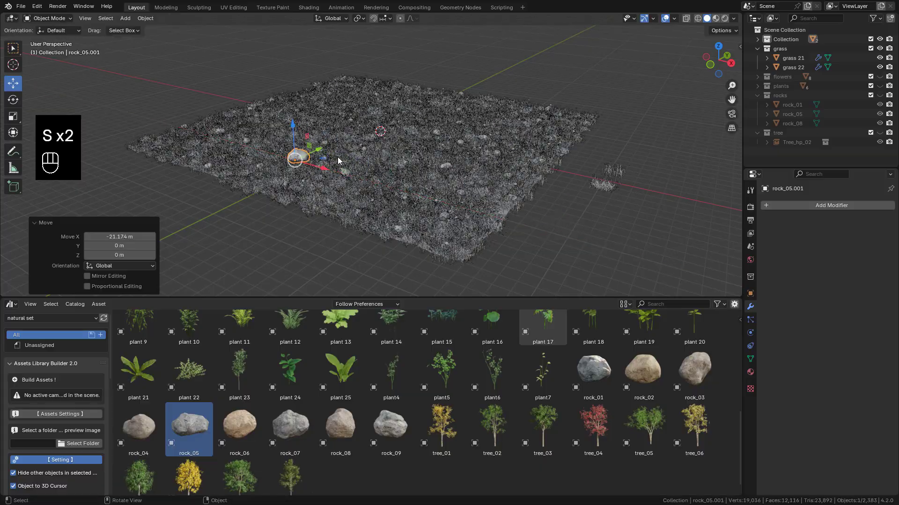
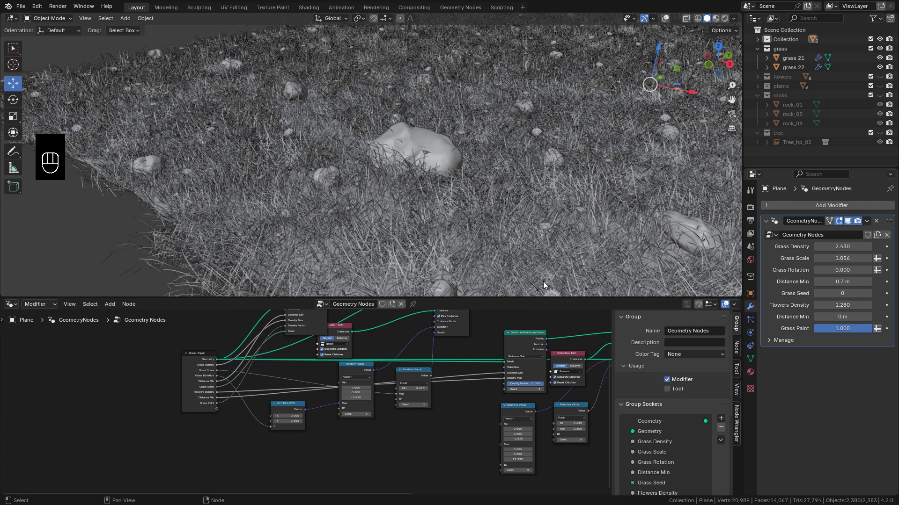
Select the terrain plane and drag rock_05.001 in as an Object Info node
click(761, 42)
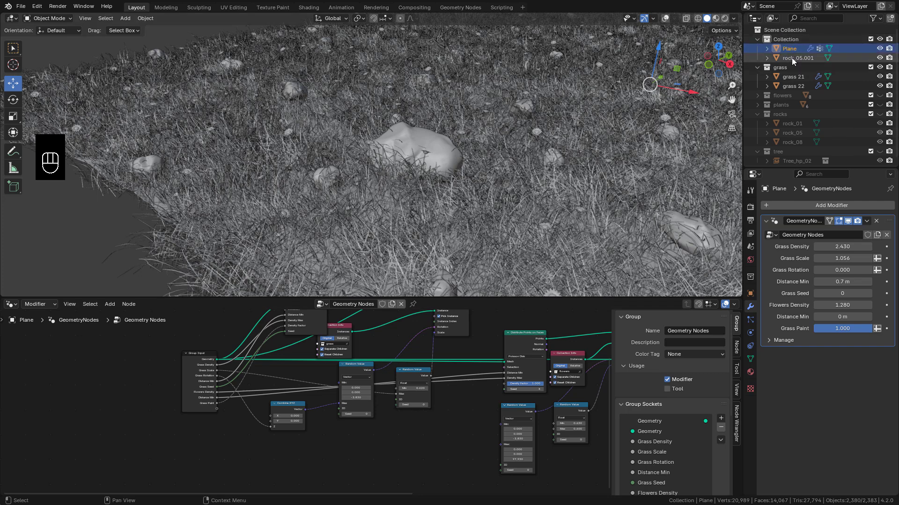
click(794, 60)
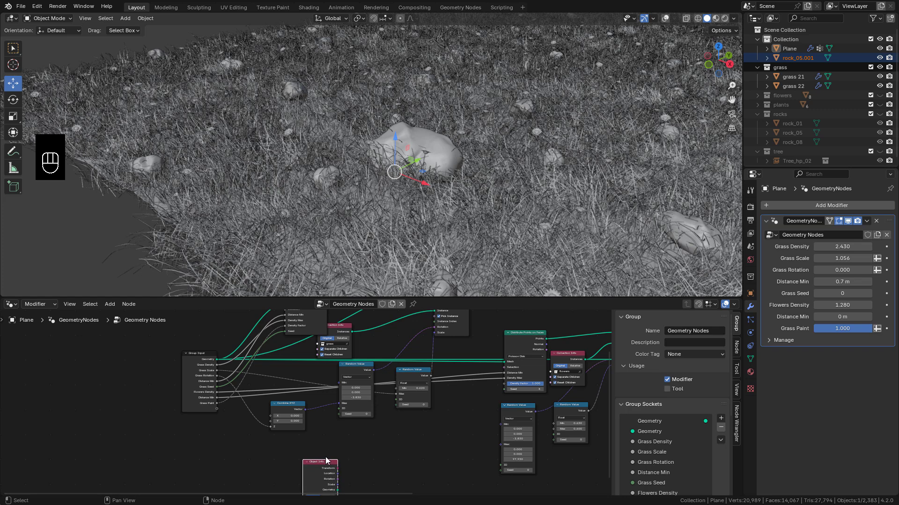
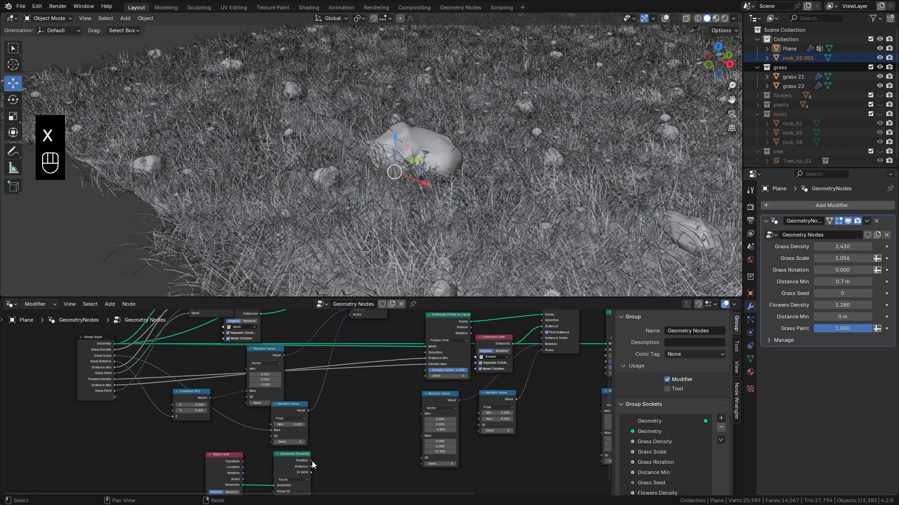
Add a Map Range node after the proximity Distance and set the rock Object Info to Relative
drag(330, 466, 355, 360)
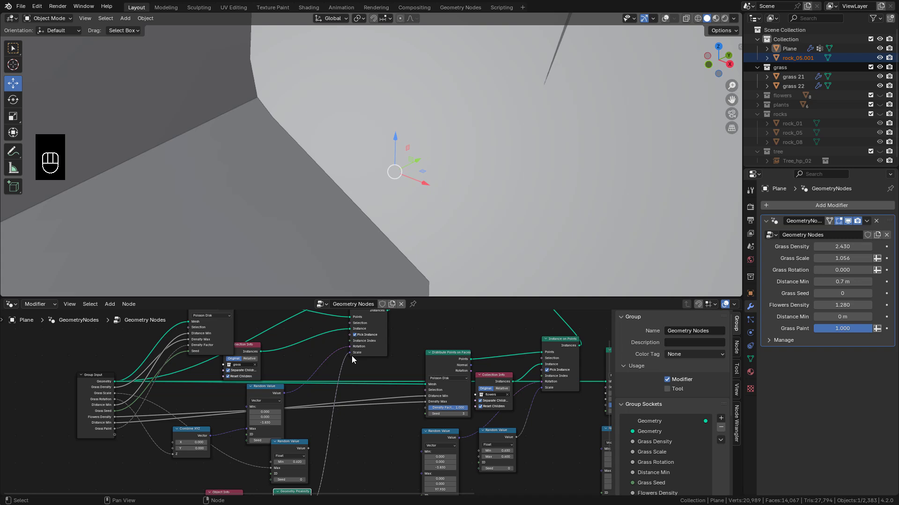
click(365, 434)
key(shift+a)
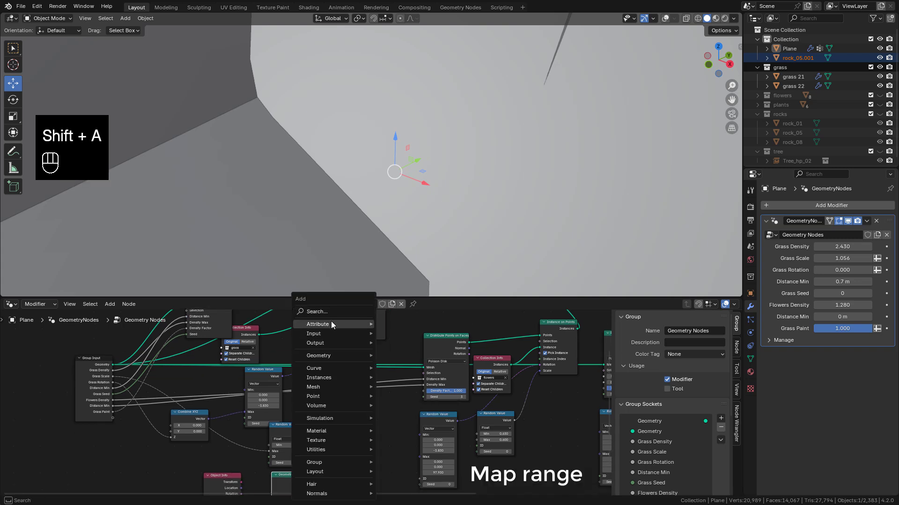
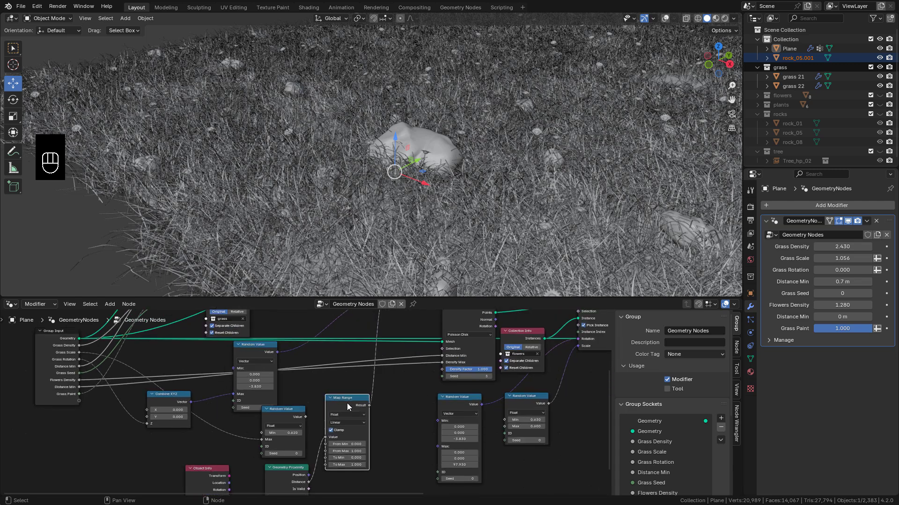
drag(350, 407, 348, 414)
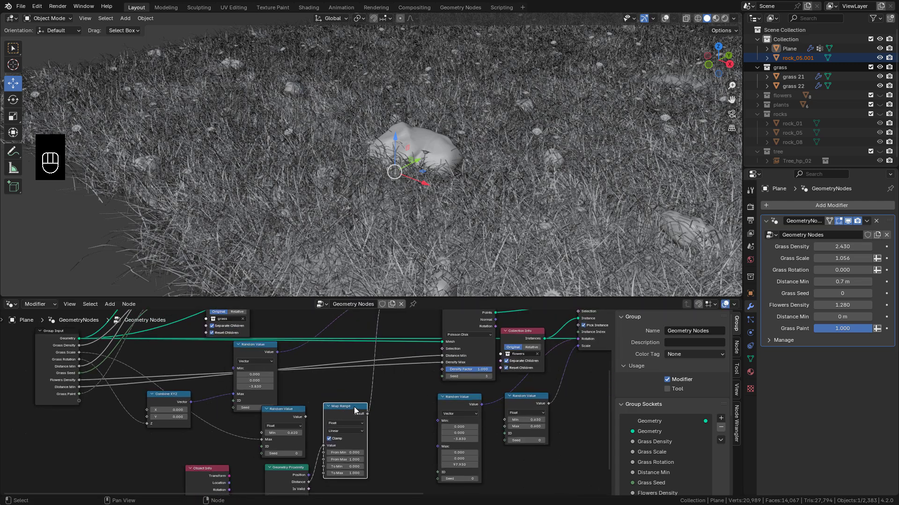
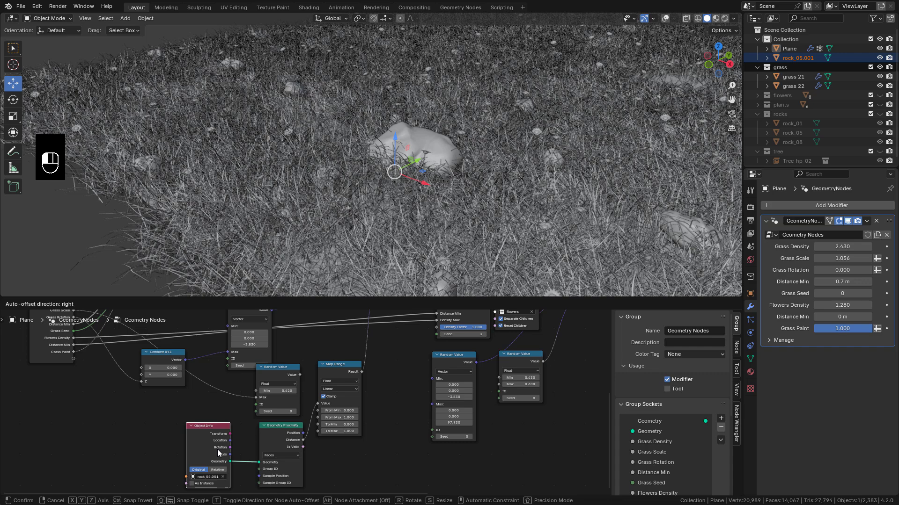
click(222, 473)
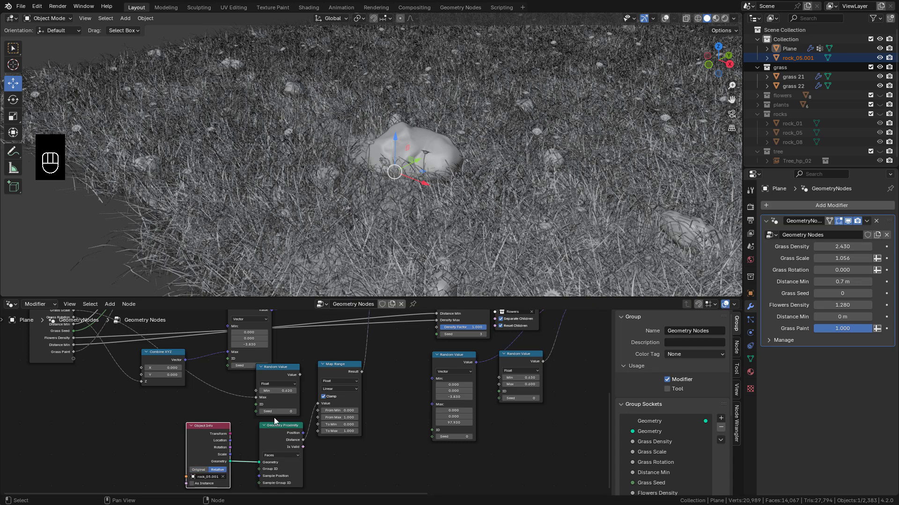
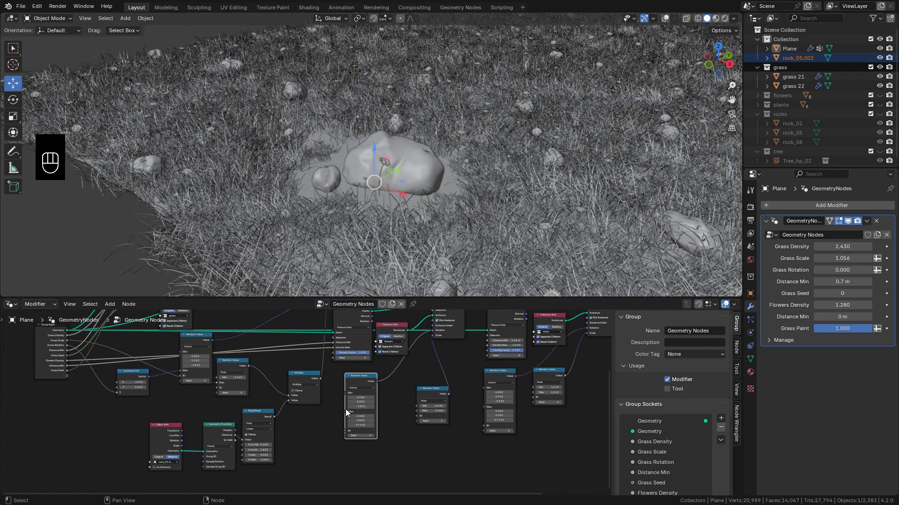
Duplicate the Multiply node and drive the second plant type's scale by Map Range Result times its Random Value
click(368, 416)
click(198, 417)
click(249, 378)
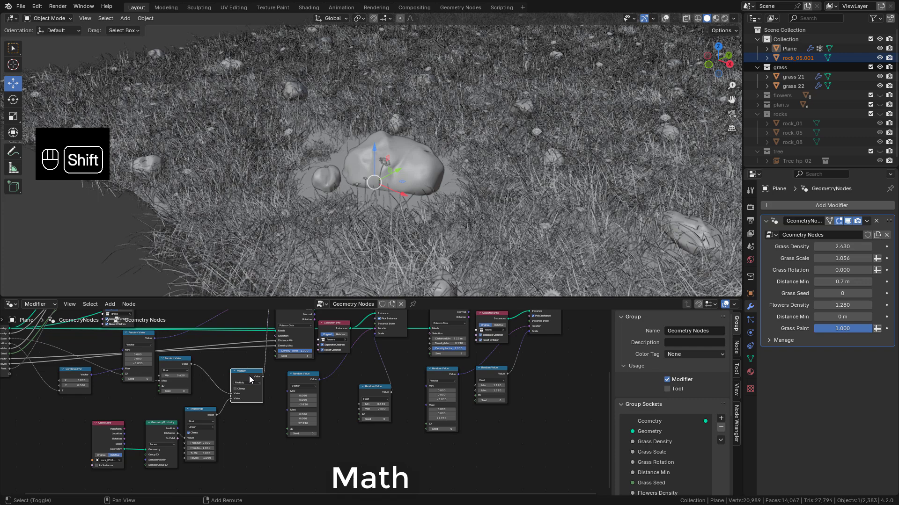
key(shift+d)
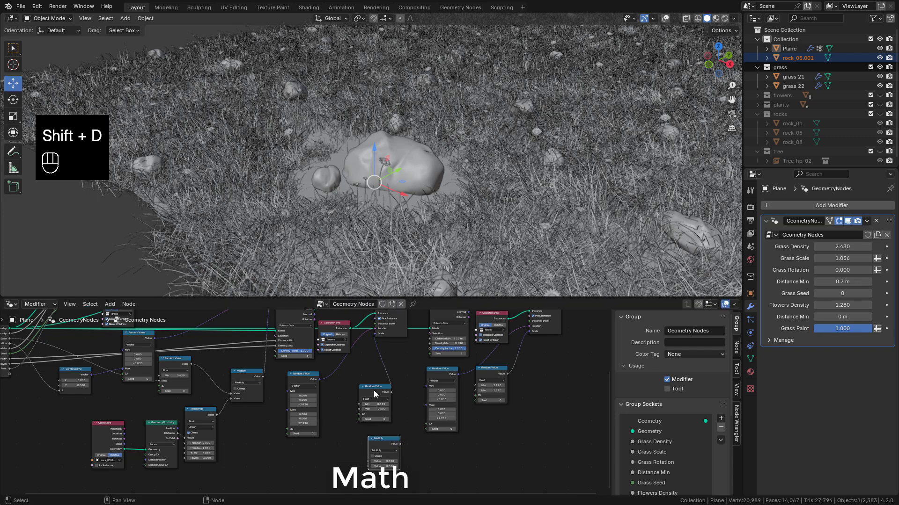
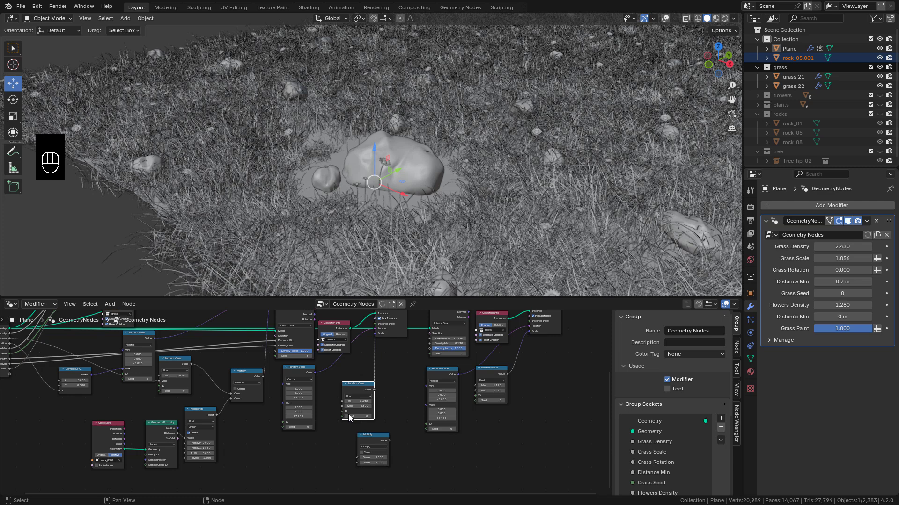
drag(356, 392, 357, 398)
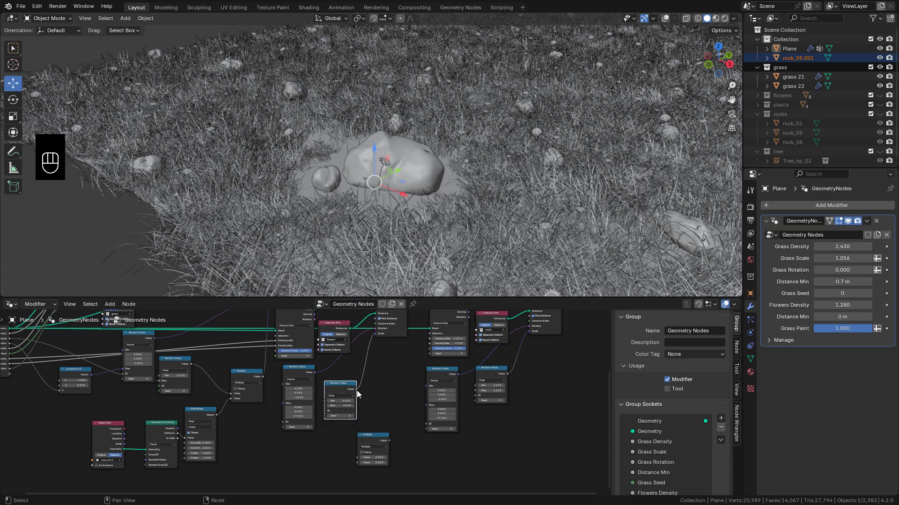
drag(360, 392, 368, 405)
drag(376, 432, 321, 449)
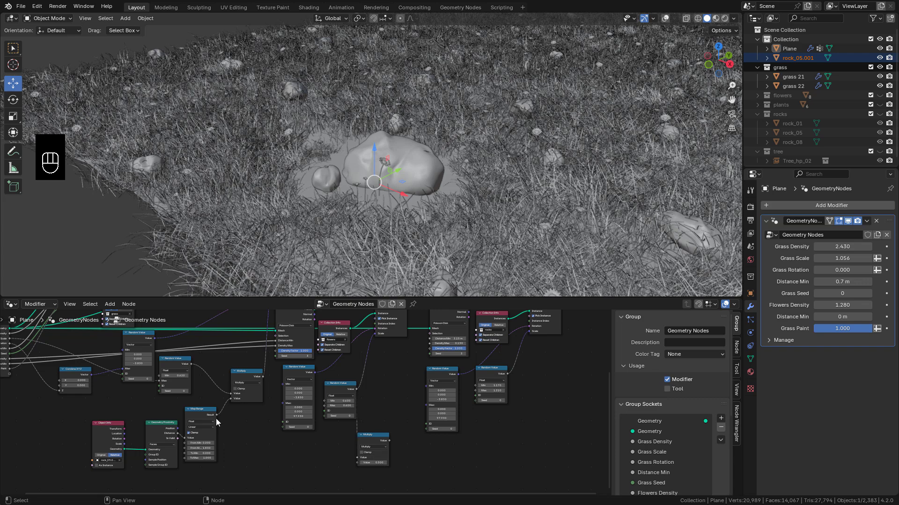
drag(299, 457, 365, 462)
drag(393, 440, 380, 338)
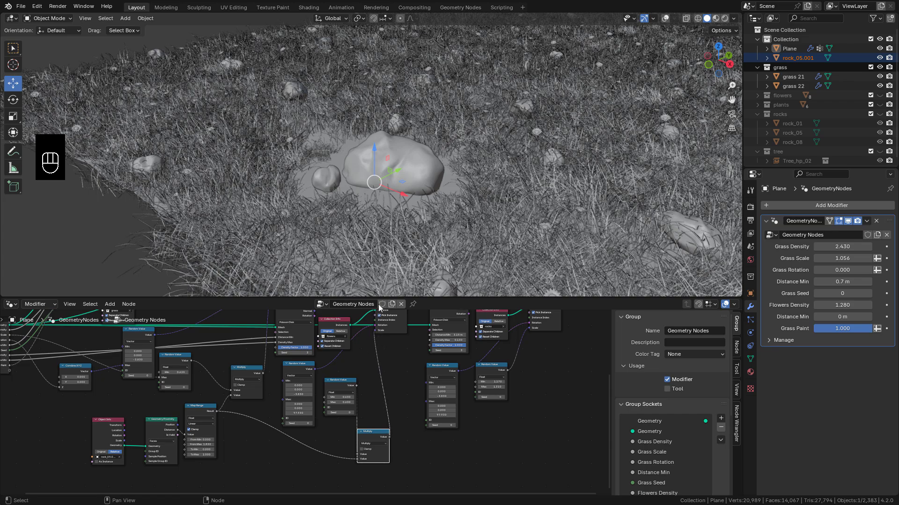
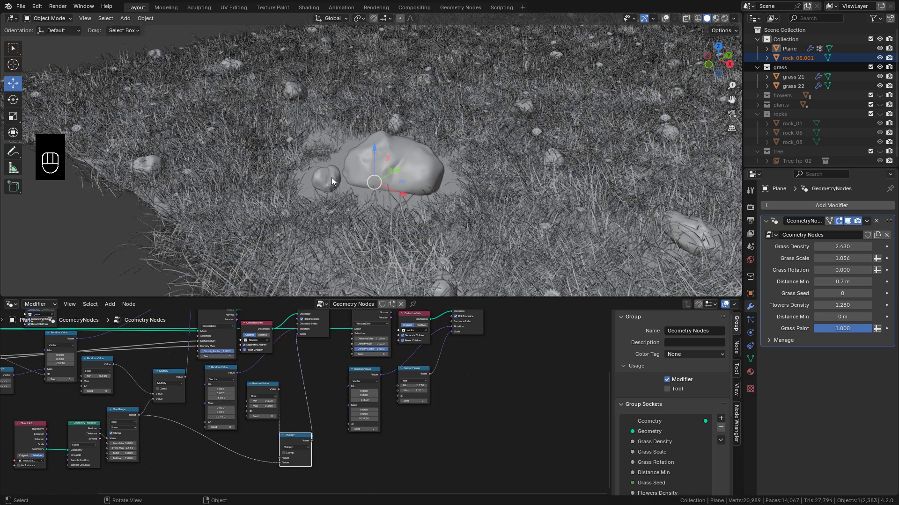
Duplicate Multiply again and wire Map Range and Random Value into the remaining Instance on Points Scale
key(shift+d)
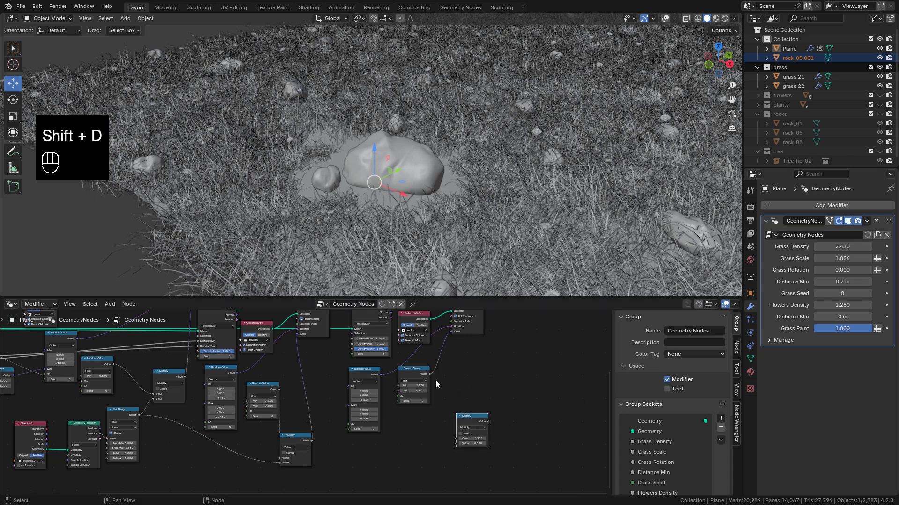
drag(434, 376, 431, 446)
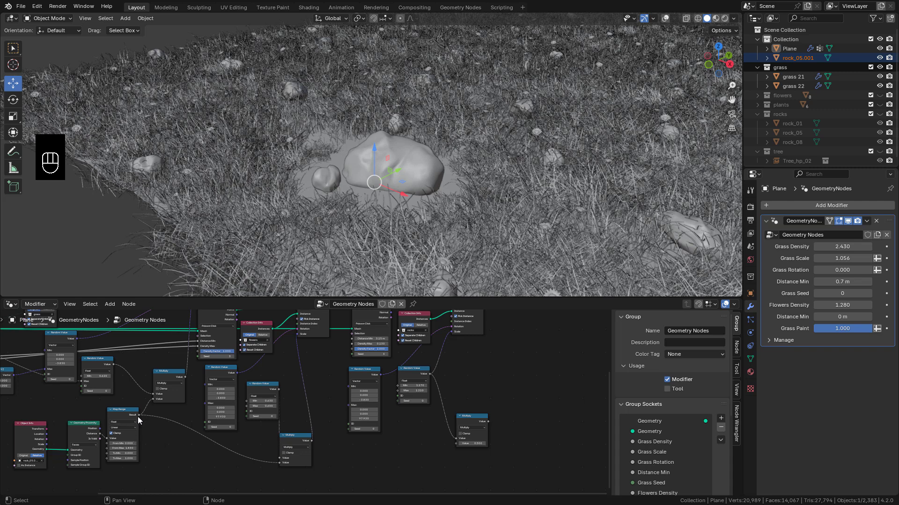
drag(147, 418, 491, 438)
click(492, 426)
drag(486, 395, 453, 340)
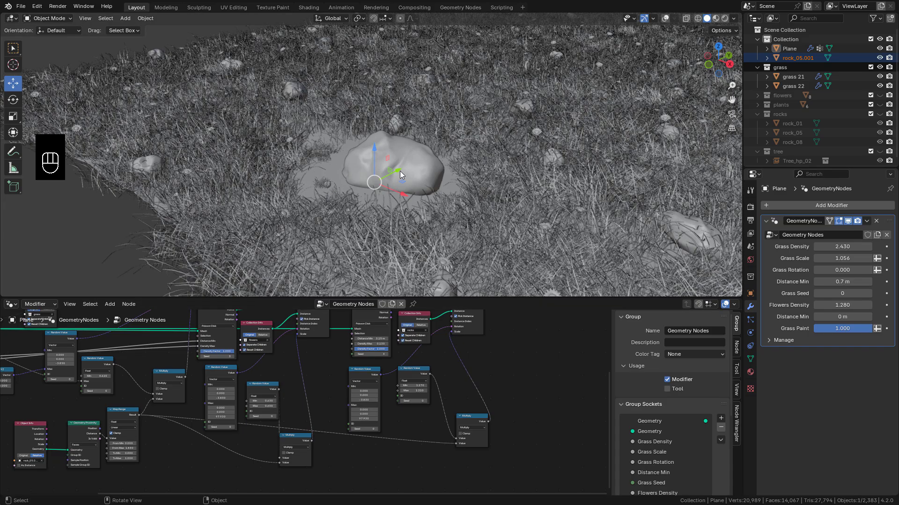